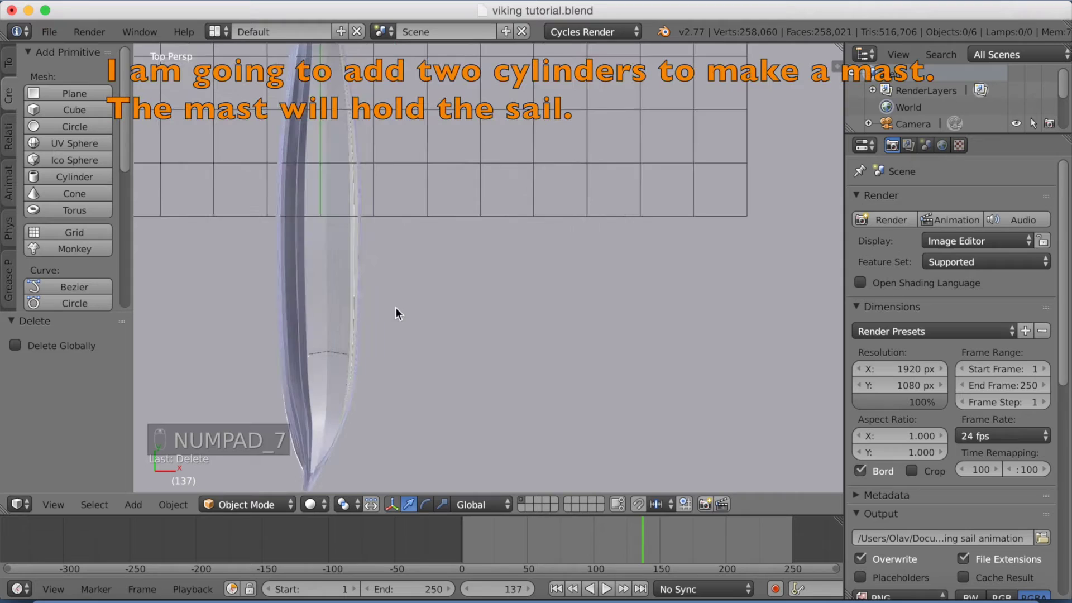
Step: Set the 3D cursor in the middle of the hull and add a cylinder there, scaled down small
key(KP_7)
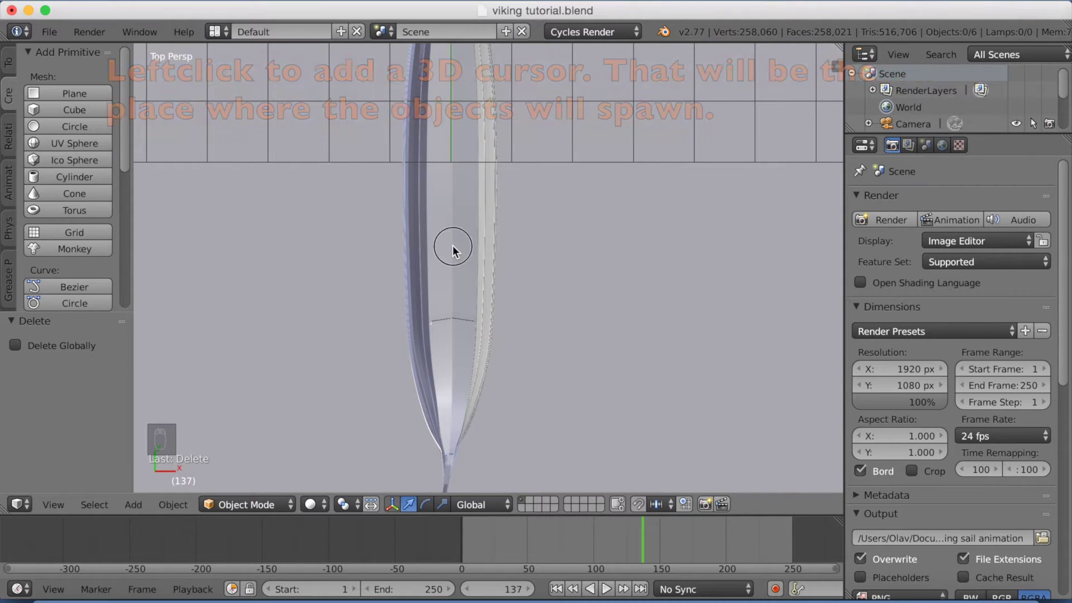
drag(553, 293, 579, 283)
drag(596, 267, 605, 242)
middle_click(605, 236)
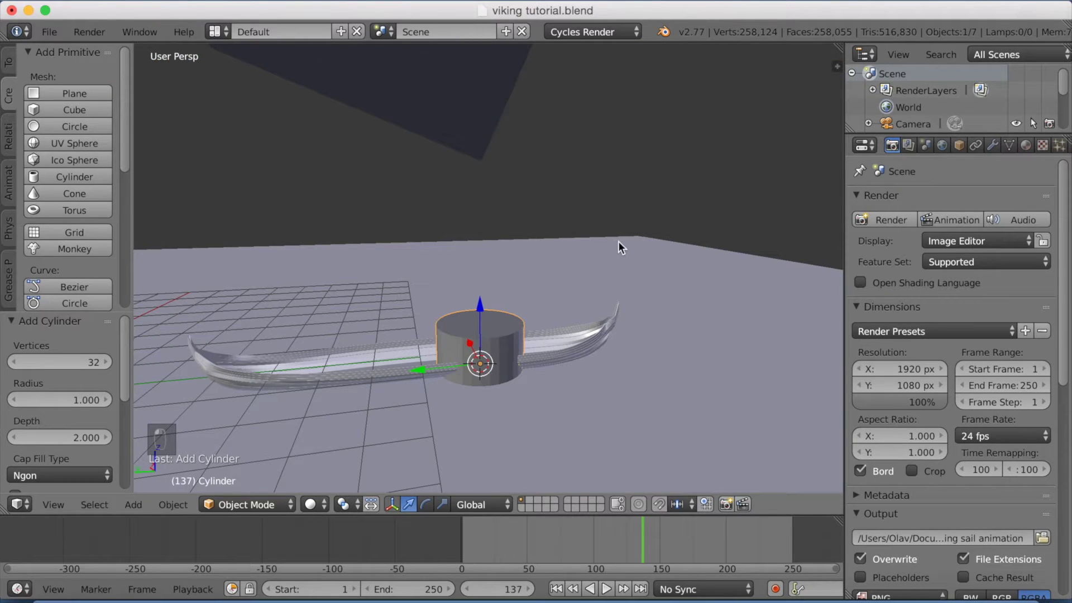
key(s)
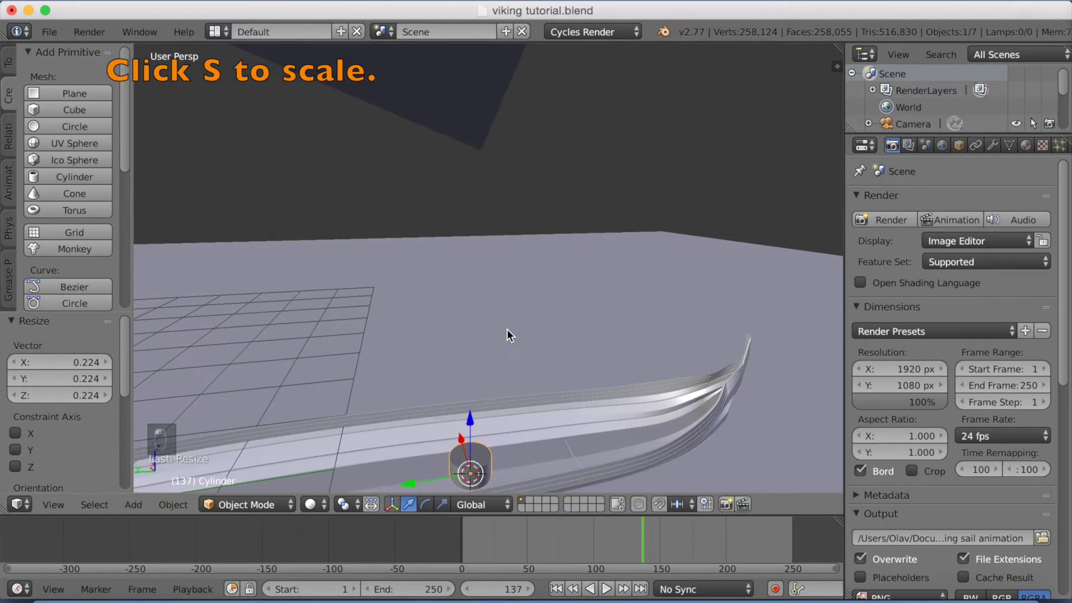
drag(509, 257, 509, 242)
drag(506, 222, 494, 203)
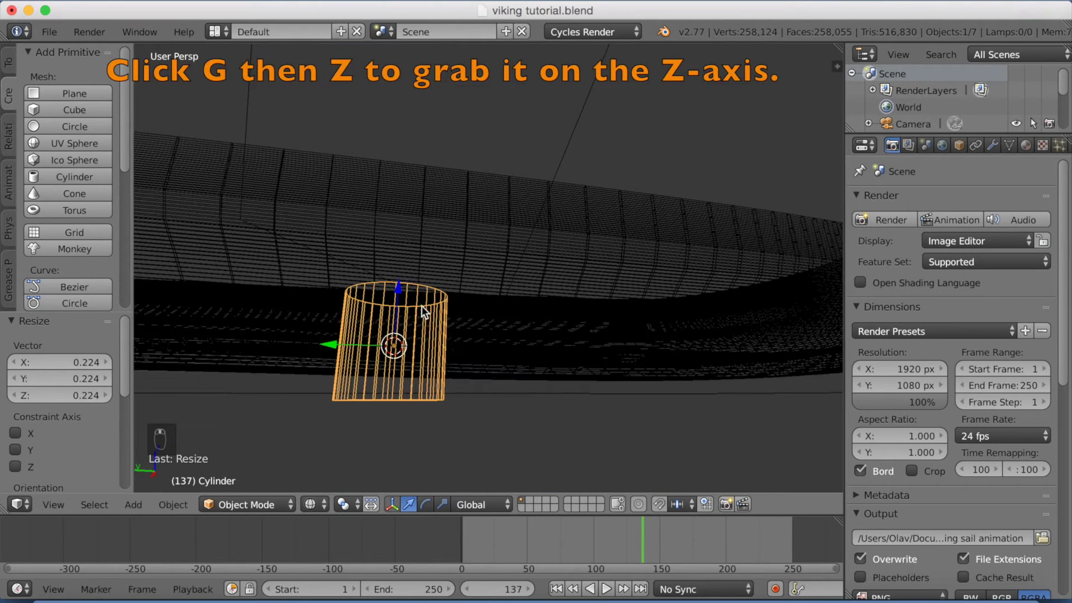
Step: Raise the cylinder along Z so it sits inside the hull and resize it as the mast base
key(g)
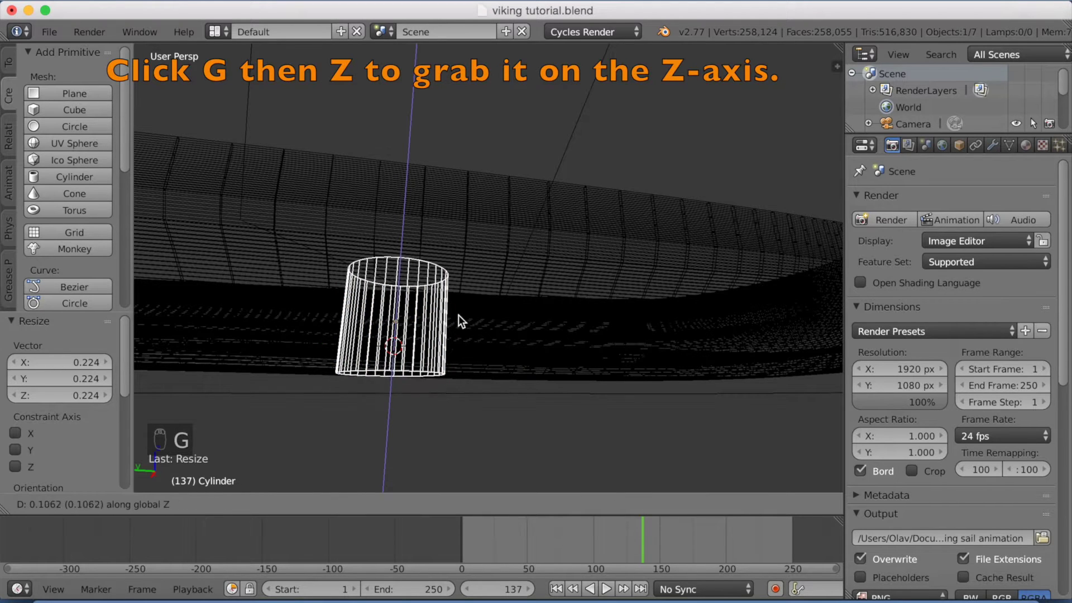
key(s)
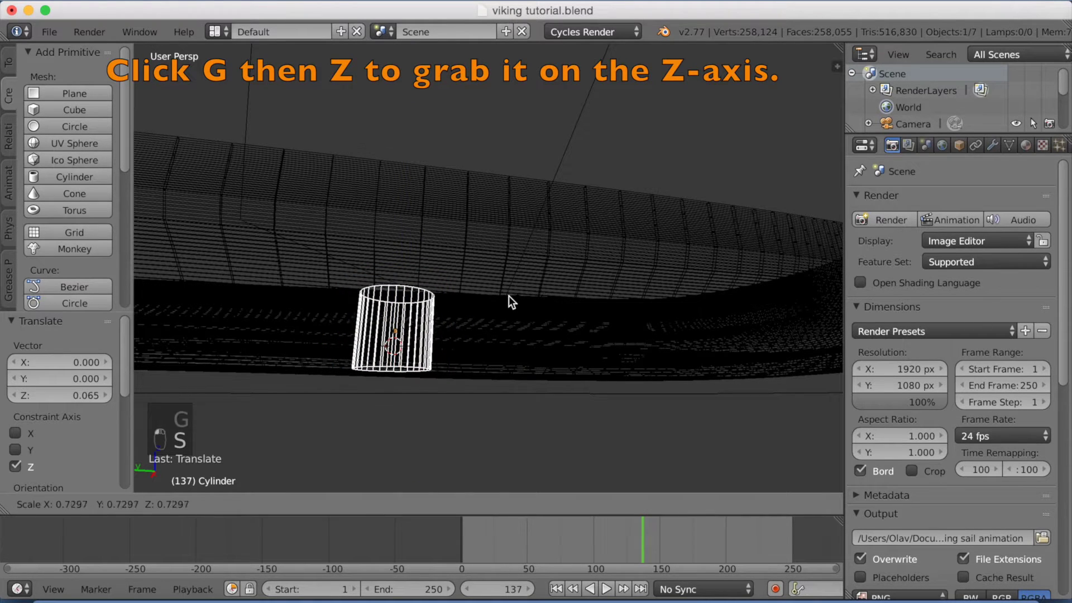
drag(497, 302, 494, 323)
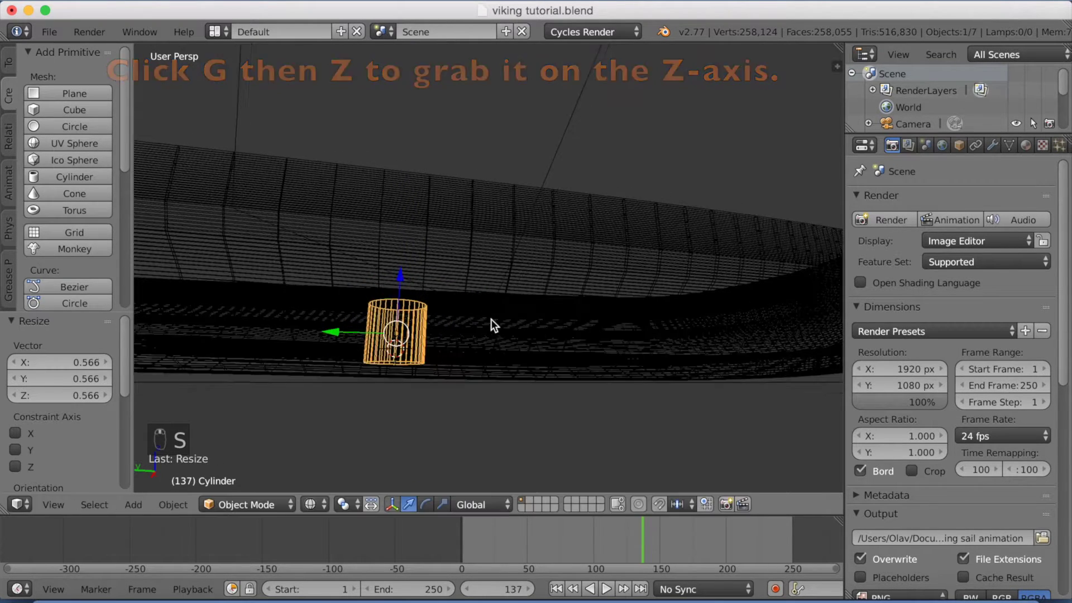
middle_click(552, 368)
drag(548, 373, 560, 367)
key(s)
drag(596, 358, 328, 480)
click(299, 504)
drag(507, 408, 495, 395)
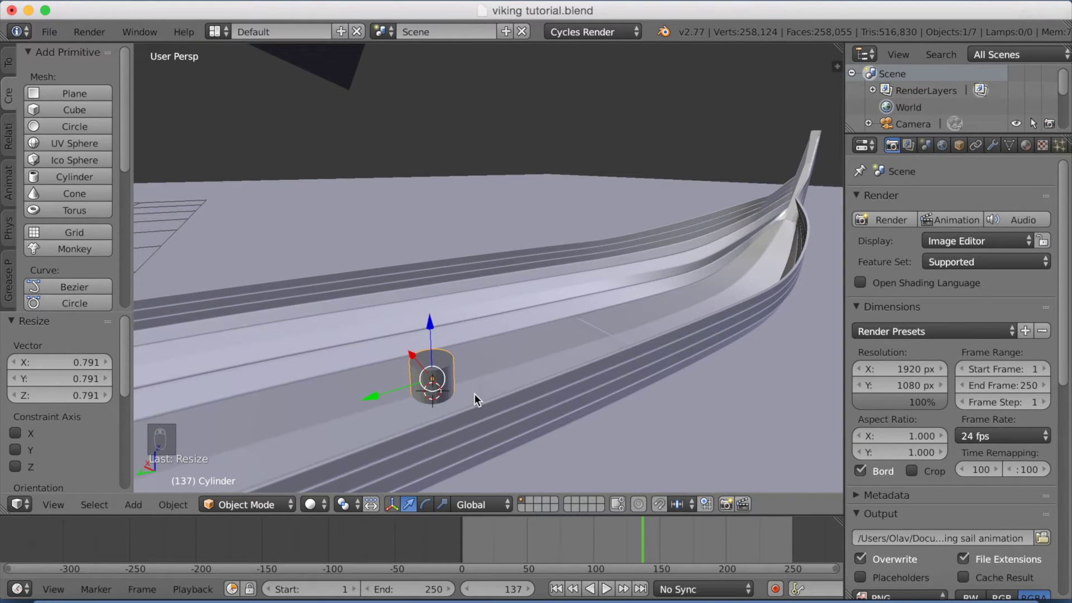
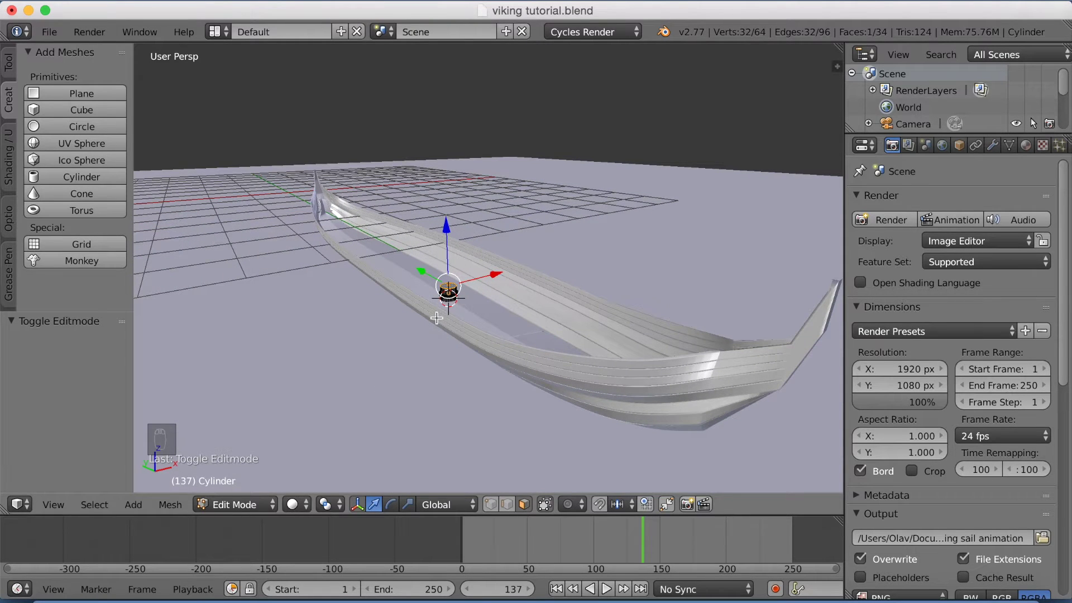
Step: Extrude the cylinder's top upward into a tall mast and slim it to 0.816 on X and Y only
key(e)
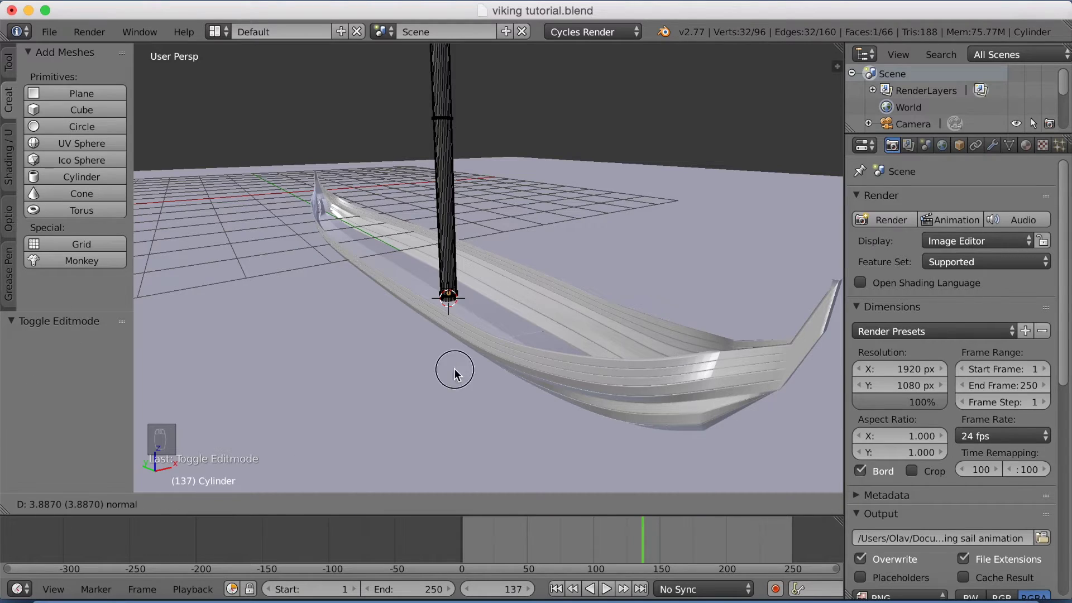
middle_click(1032, 121)
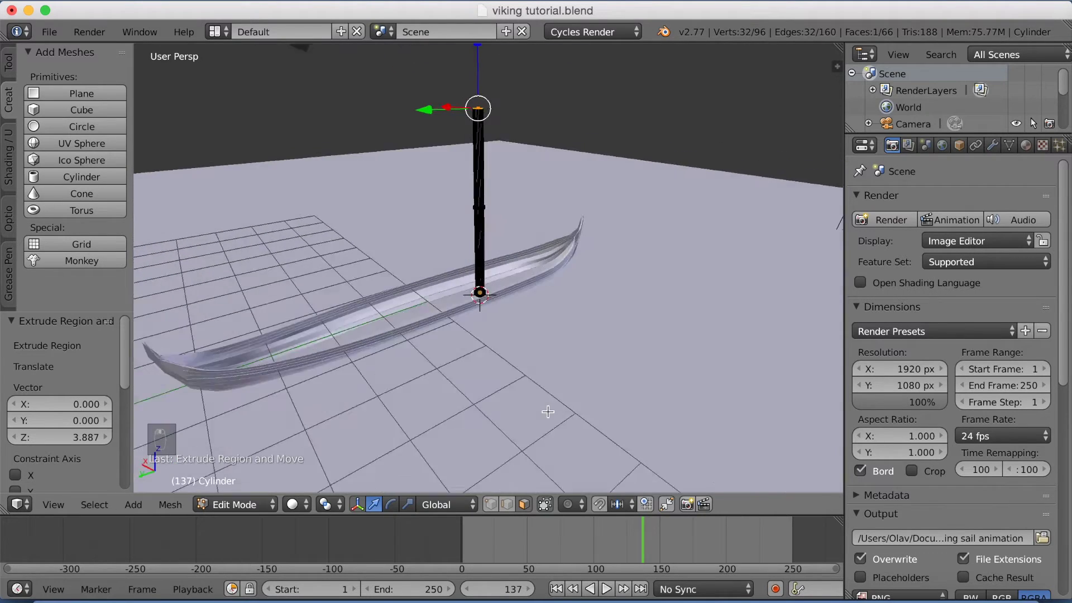
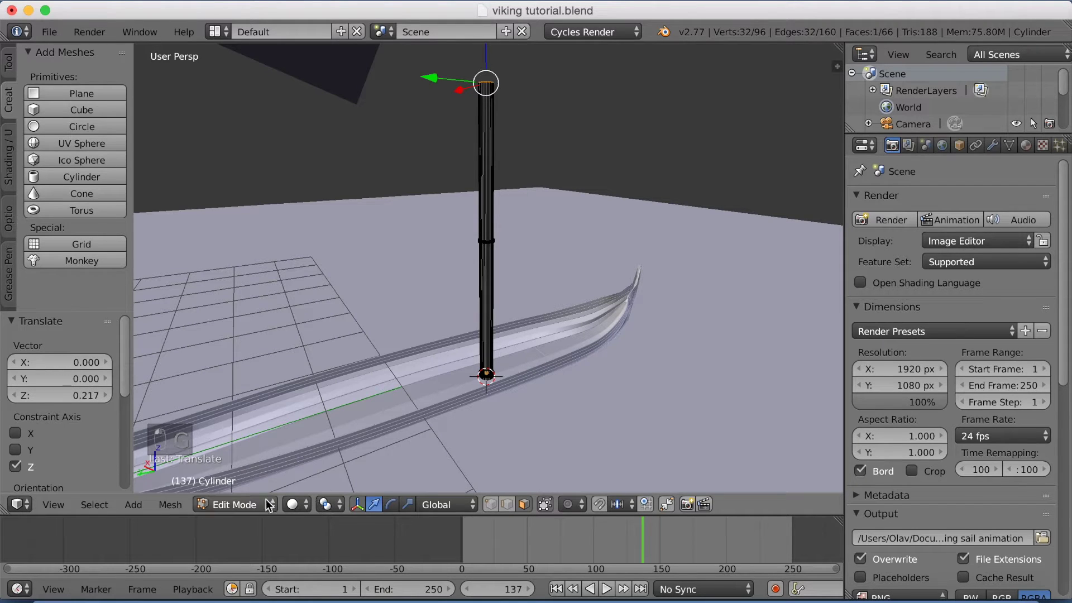
key(a)
key(a)
key(s)
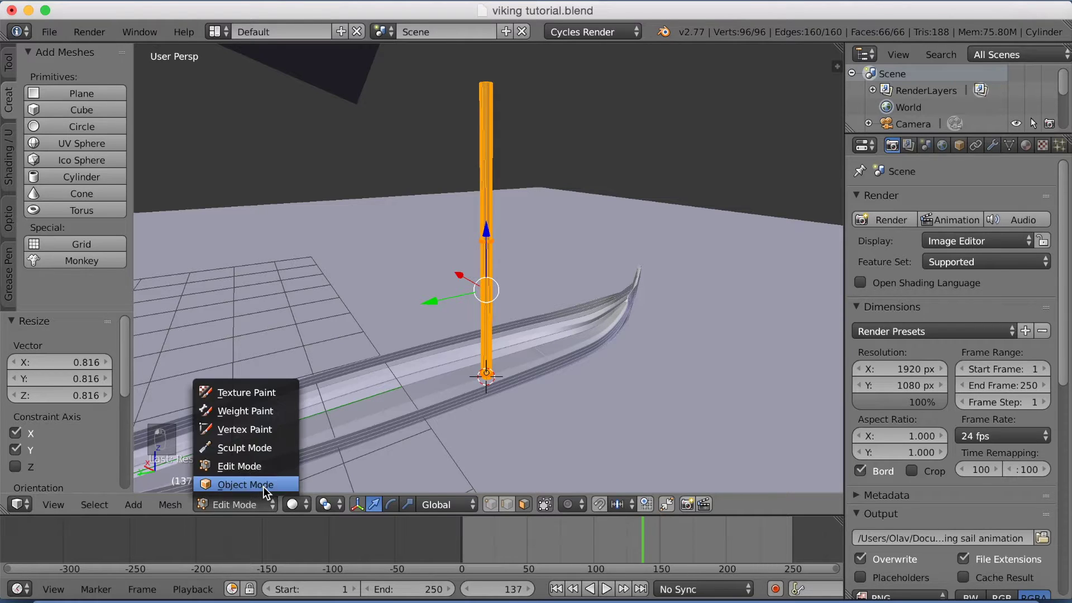
key(g)
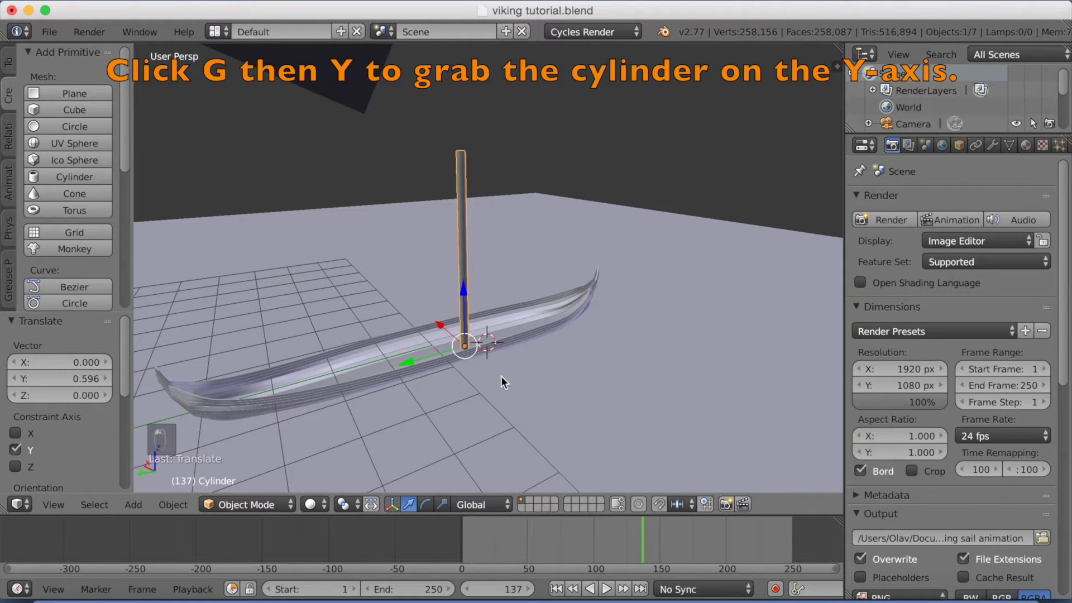
Step: Shift the mast 0.596 along Y and place a 32-vertex cylinder (radius 1, depth 2) near its top
middle_click(526, 384)
middle_click(532, 383)
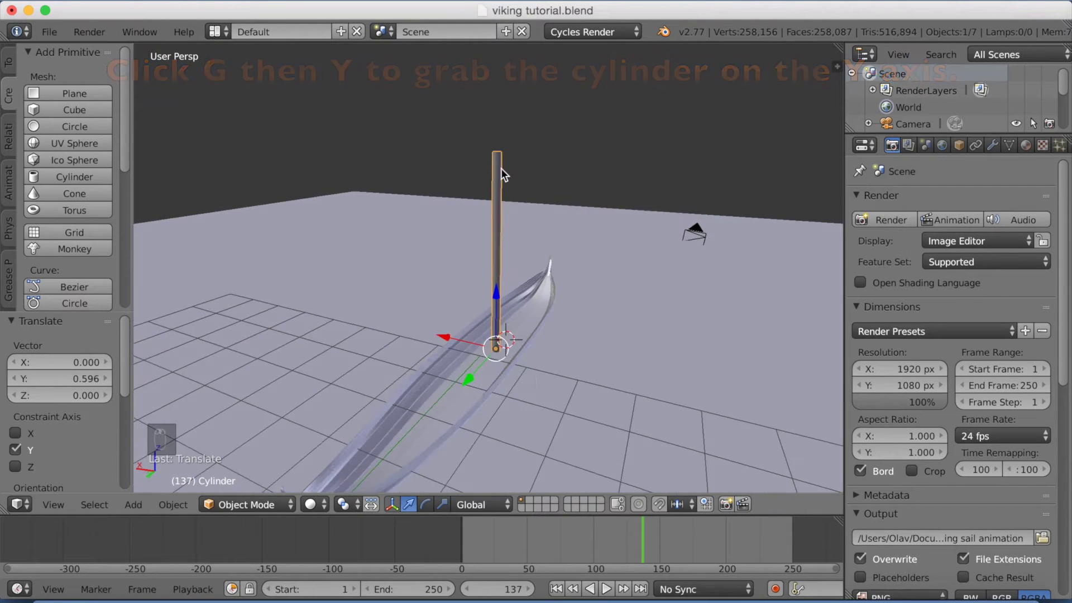
drag(423, 207, 372, 191)
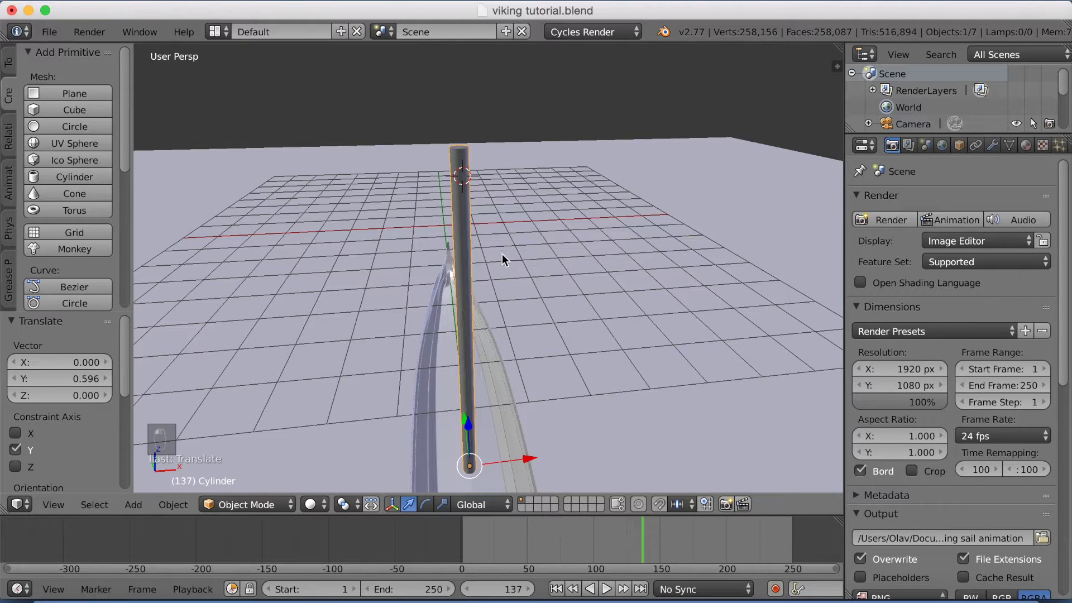
drag(616, 268, 647, 264)
middle_click(614, 279)
middle_click(502, 277)
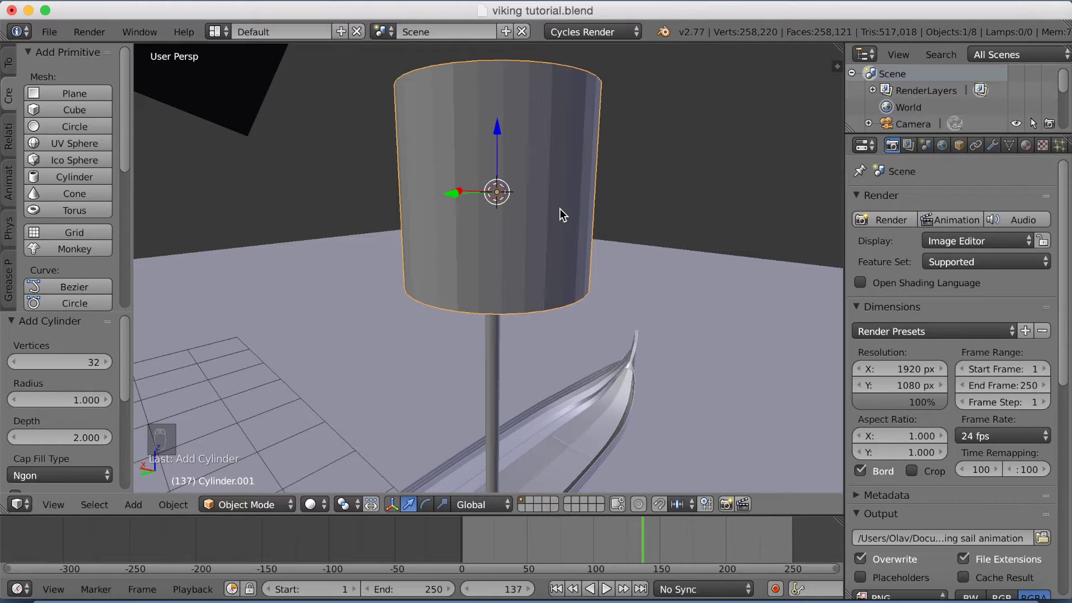
Step: Rotate the new cylinder 90° on Y and shrink it into a thin rod at the mast top
key(r)
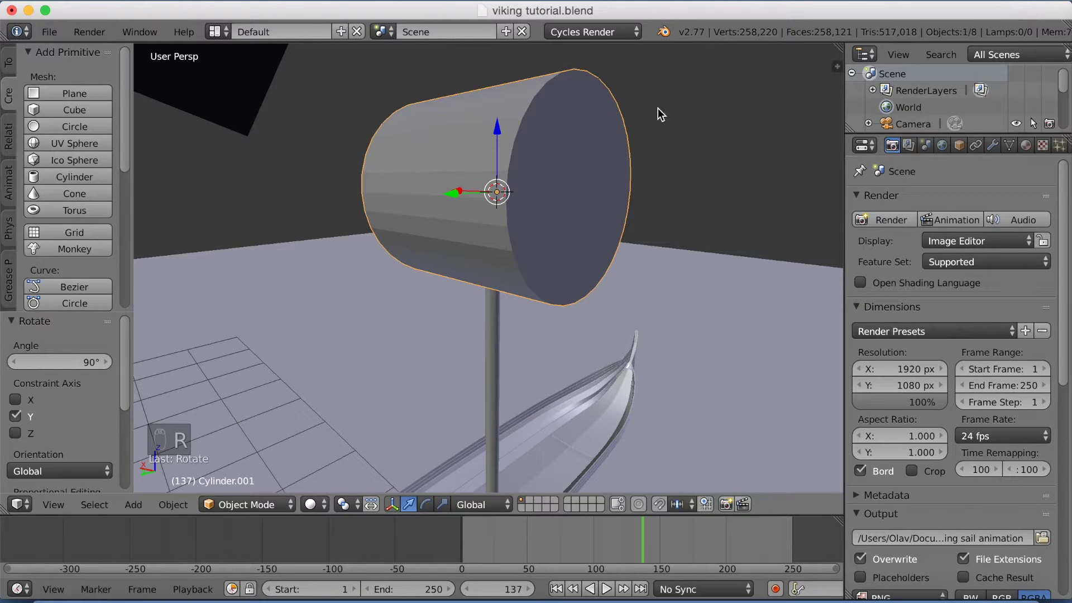
key(s)
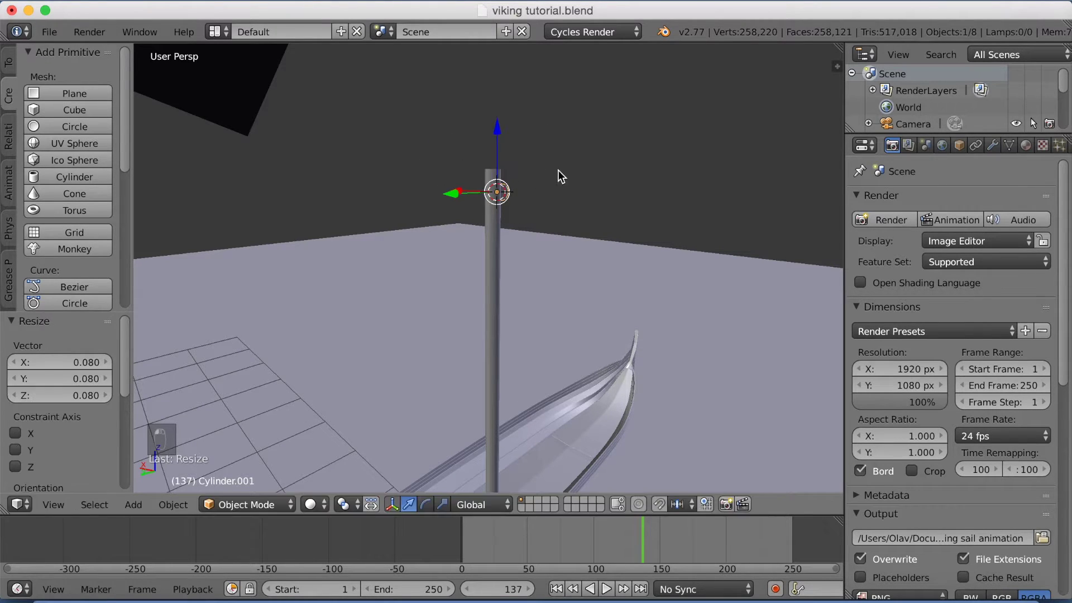
drag(559, 175, 540, 190)
drag(526, 195, 501, 197)
middle_click(493, 199)
middle_click(478, 203)
middle_click(446, 207)
key(s)
click(553, 151)
drag(558, 155, 568, 155)
click(567, 156)
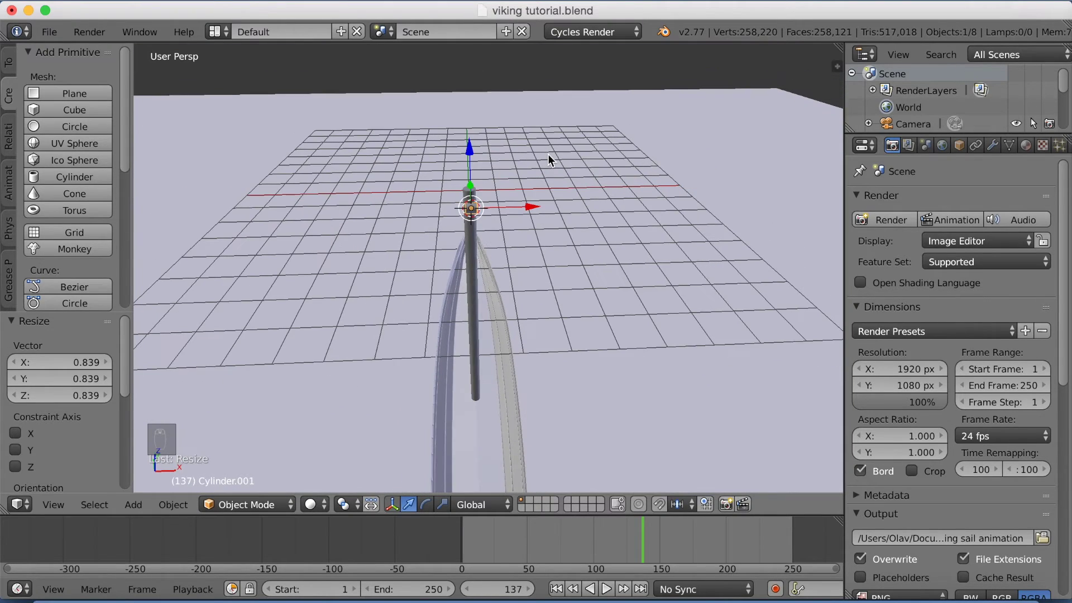
Step: Stretch the rod along X into a long horizontal yard crossing the mast
key(s)
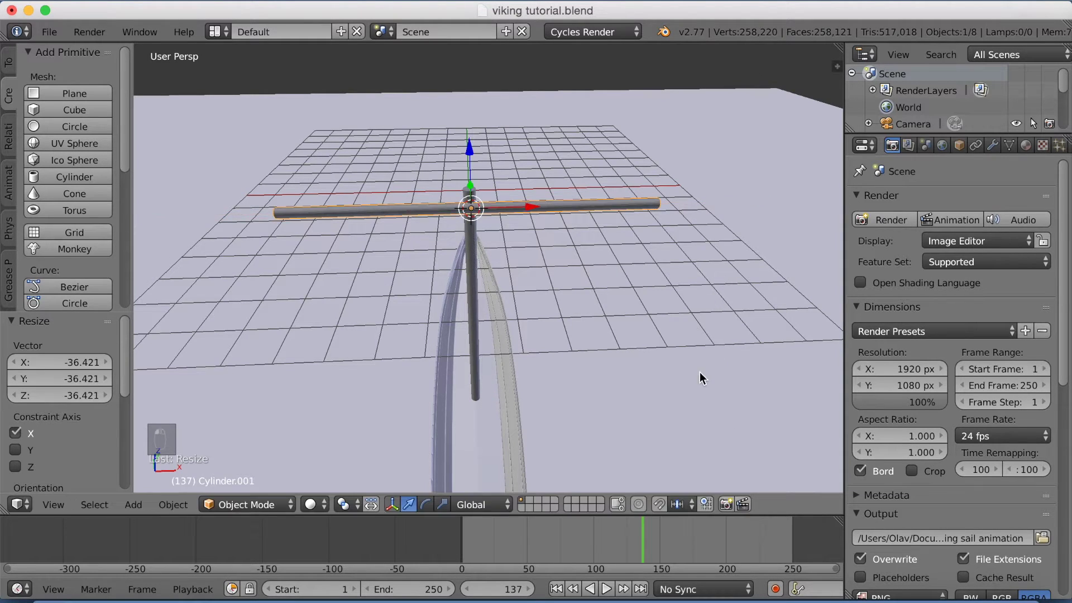
drag(682, 399, 771, 380)
drag(781, 380, 814, 374)
middle_click(820, 372)
Step: Add a plane rotated 90° on X, lower it beneath the yard and widen it along X into a sail
drag(826, 360, 735, 366)
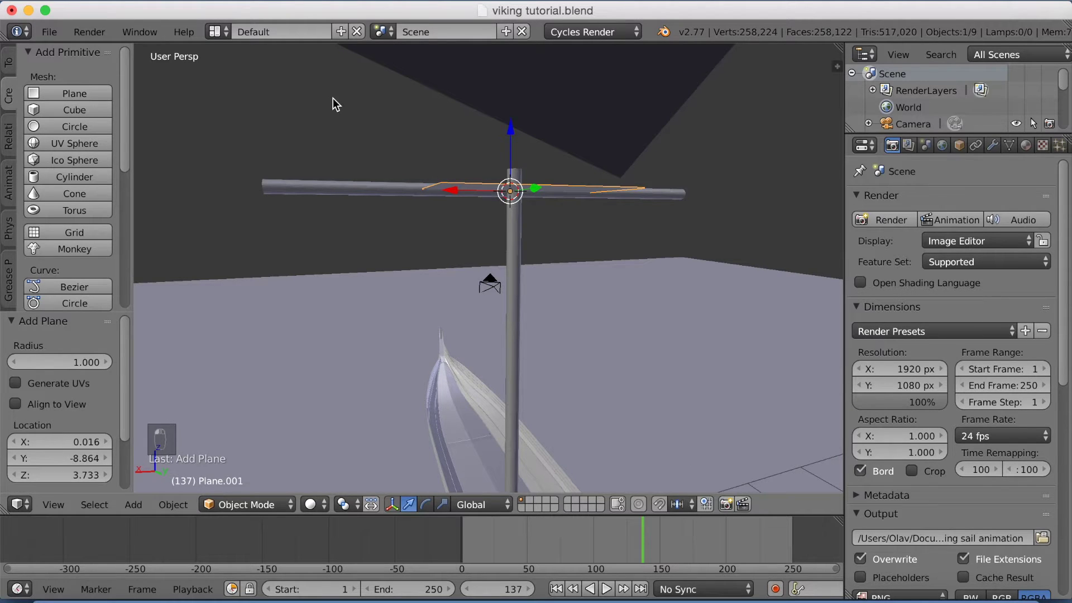
key(r)
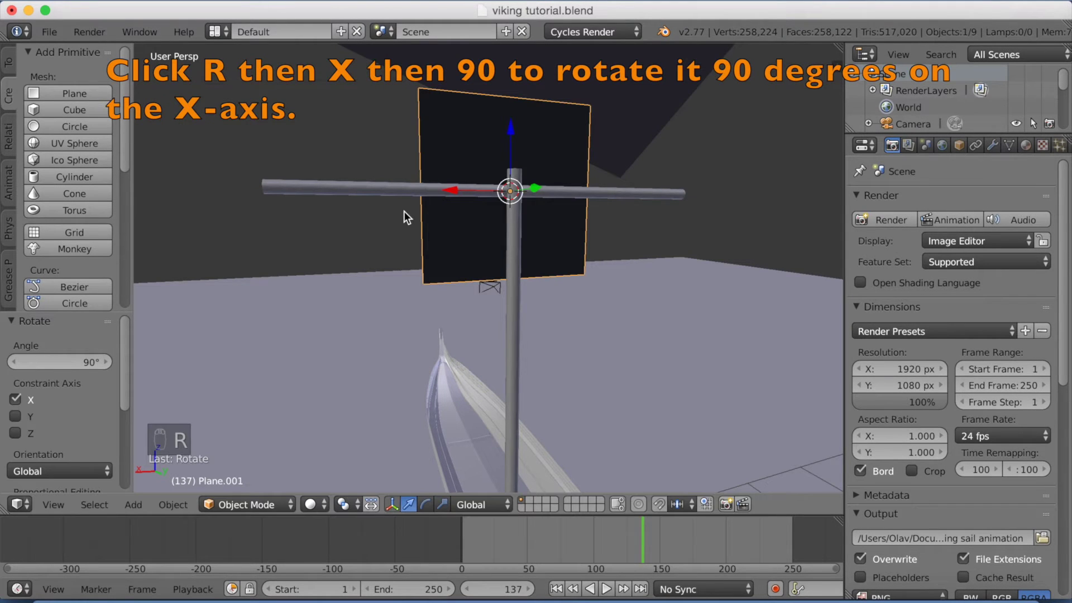
key(g)
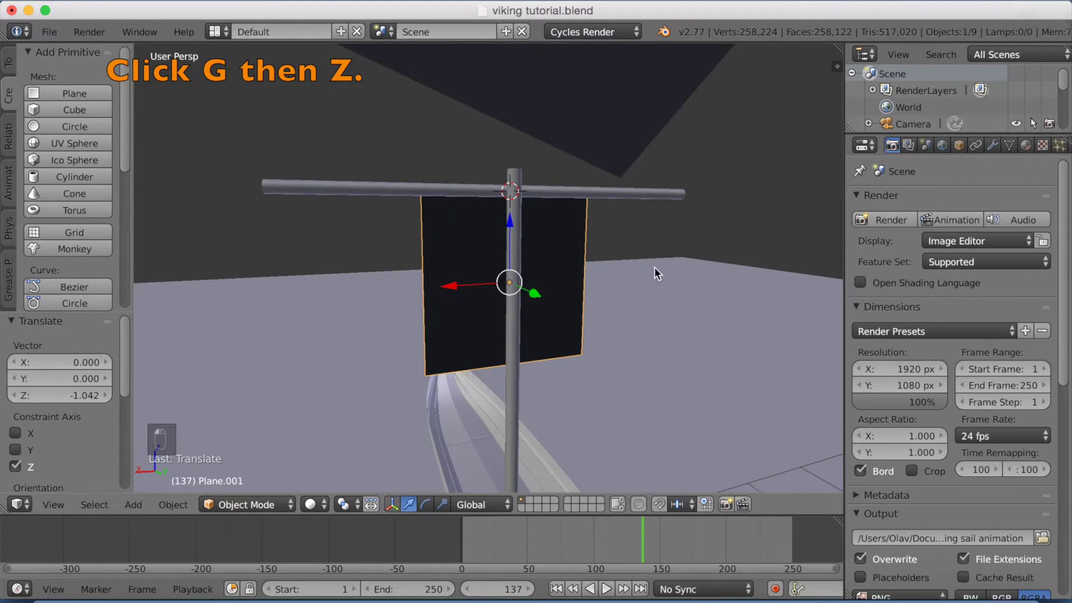
drag(732, 262, 676, 257)
middle_click(677, 258)
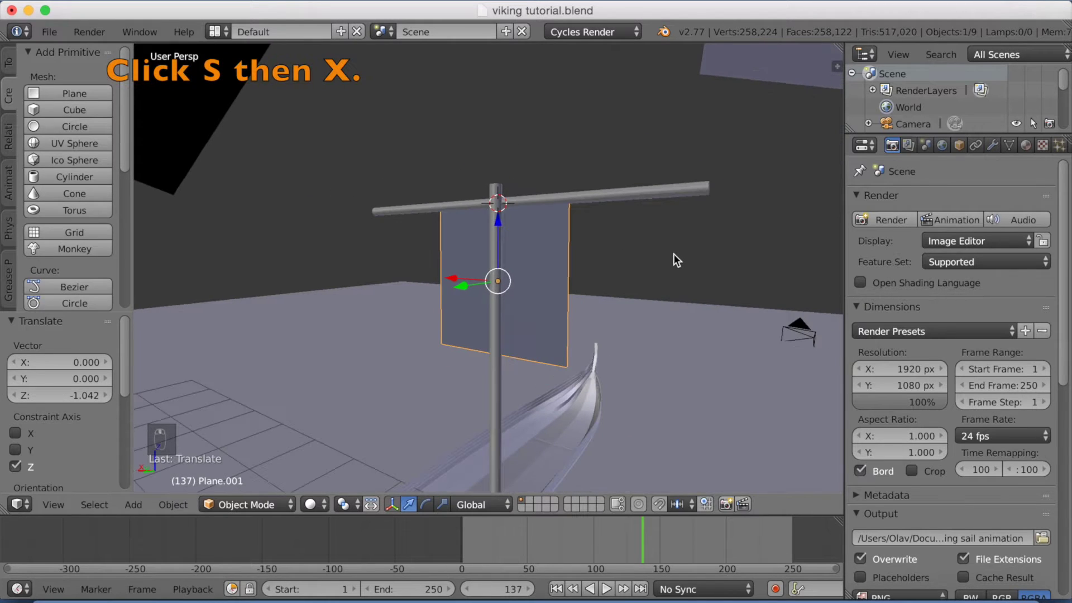
drag(678, 258, 678, 257)
key(s)
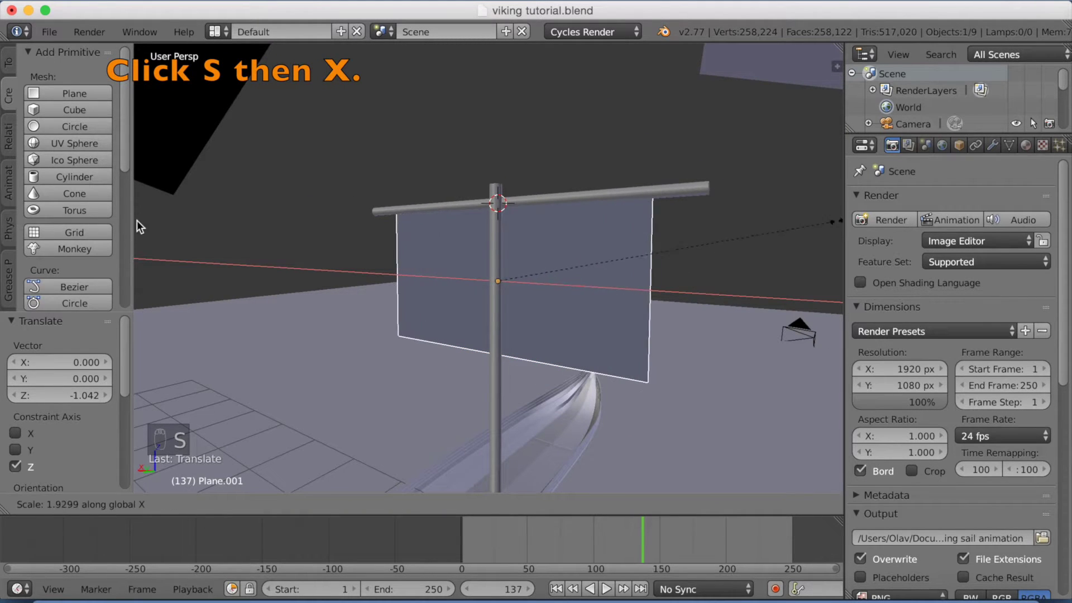
click(180, 235)
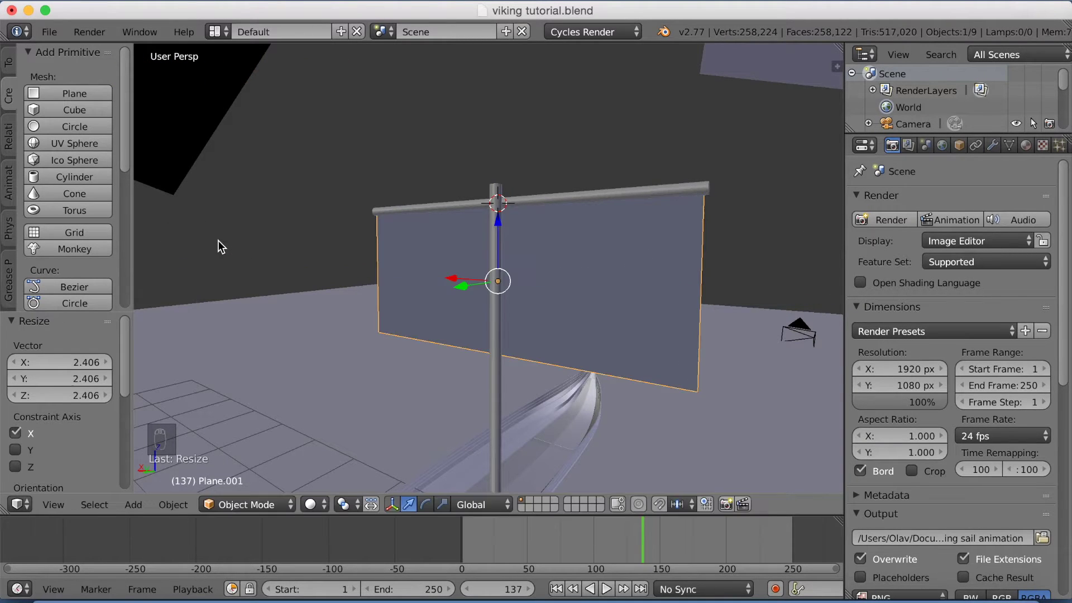
drag(299, 293, 276, 484)
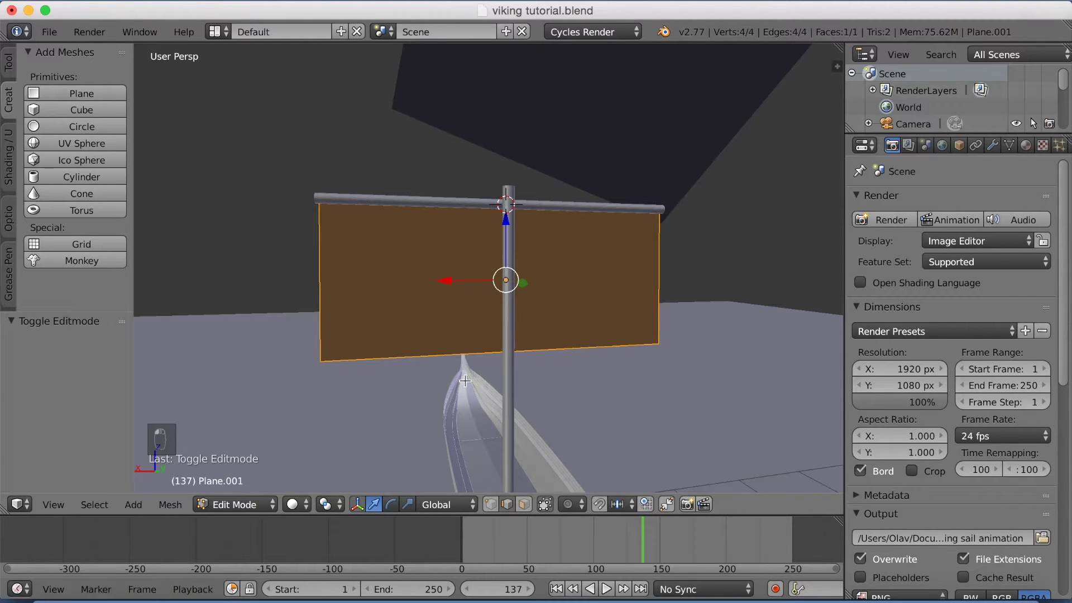
Step: Loop cut the sail horizontally and push its middle edge about -0.93 along Y to bend it
key(g)
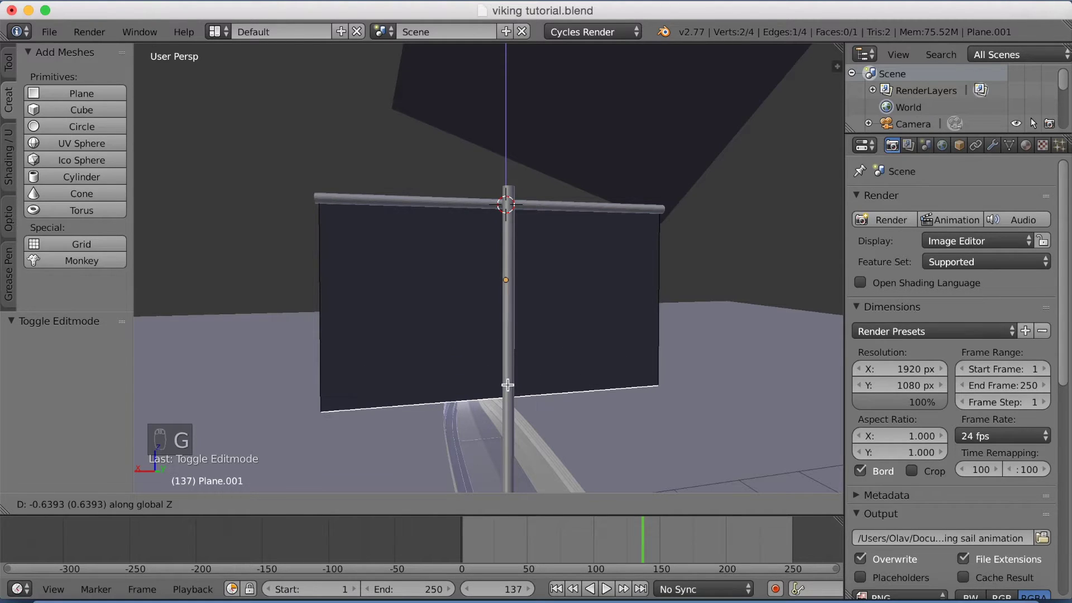
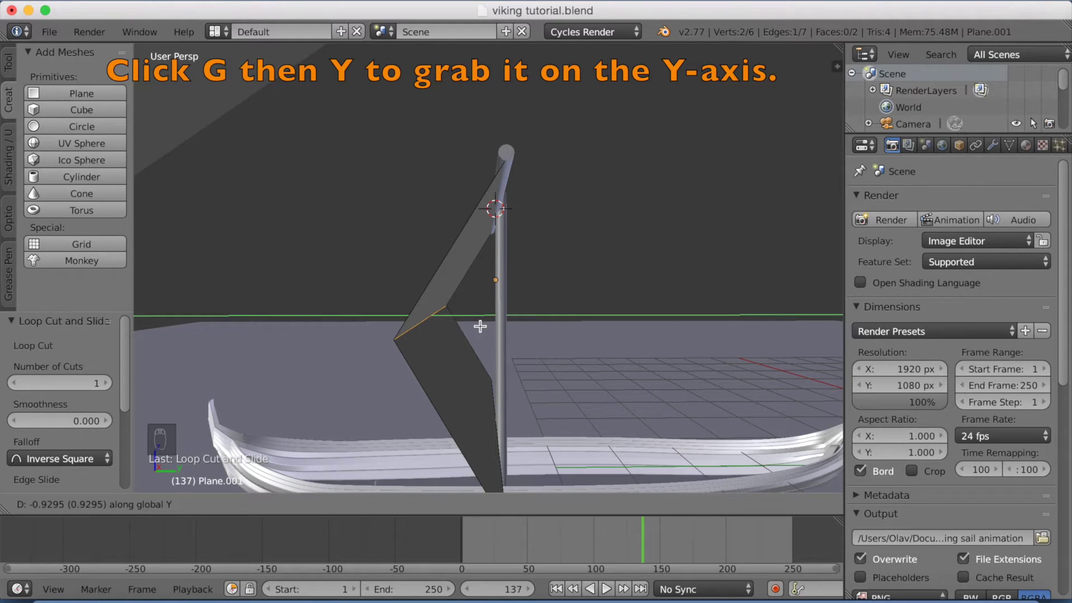
key(g)
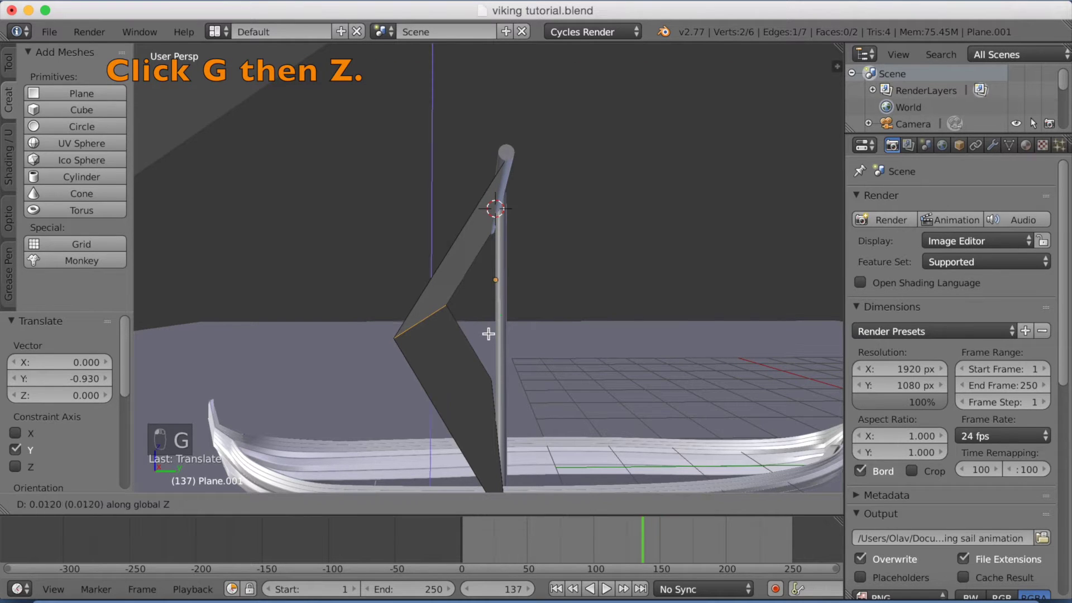
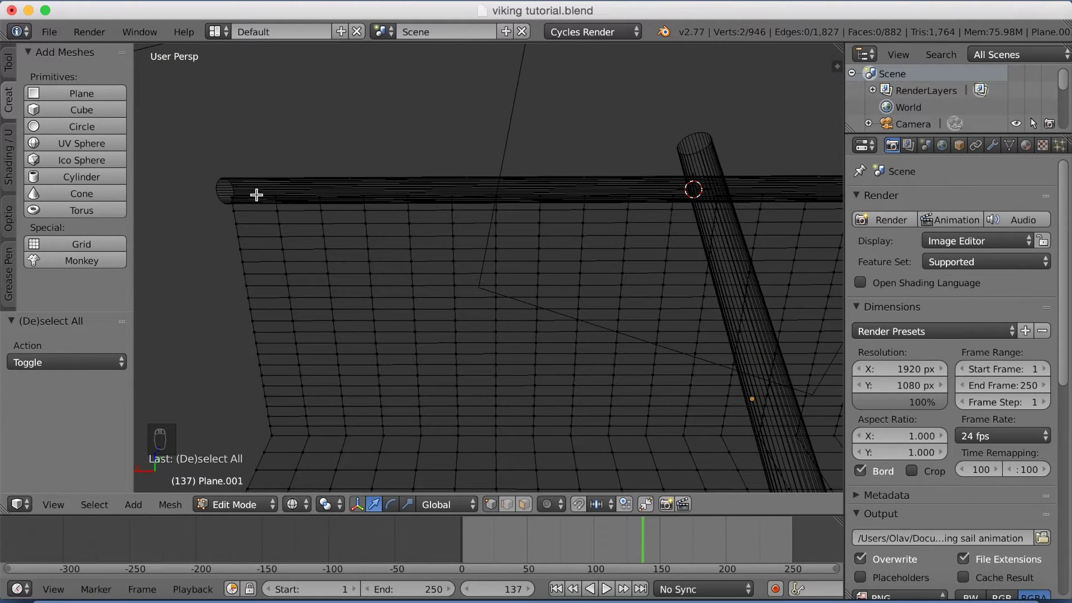
Step: Brush-select the sail's top vertex row, assign it to a new vertex group and show the sail's physics settings
key(c)
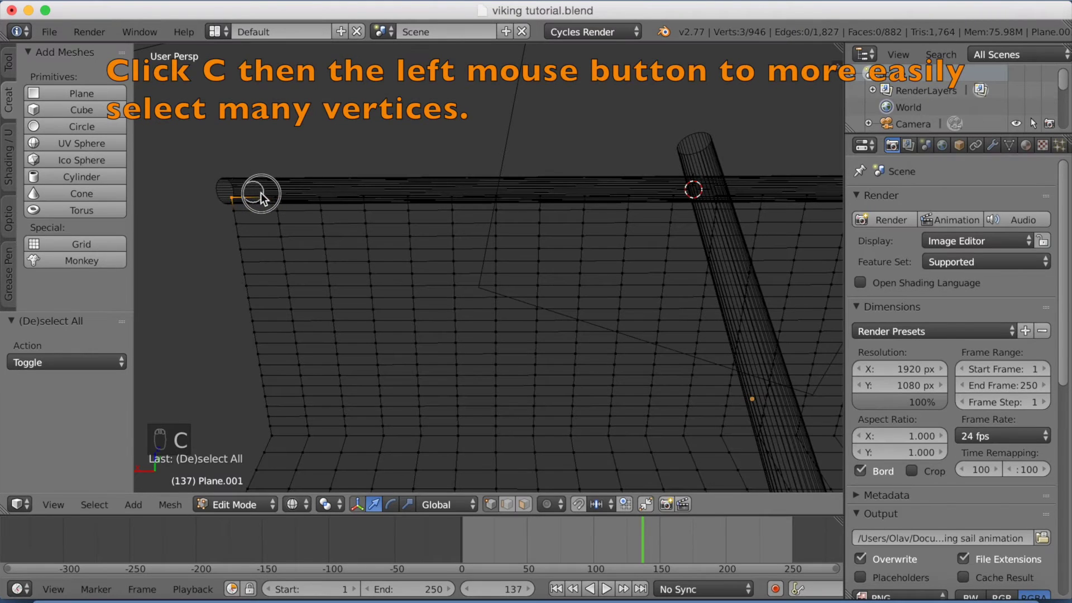
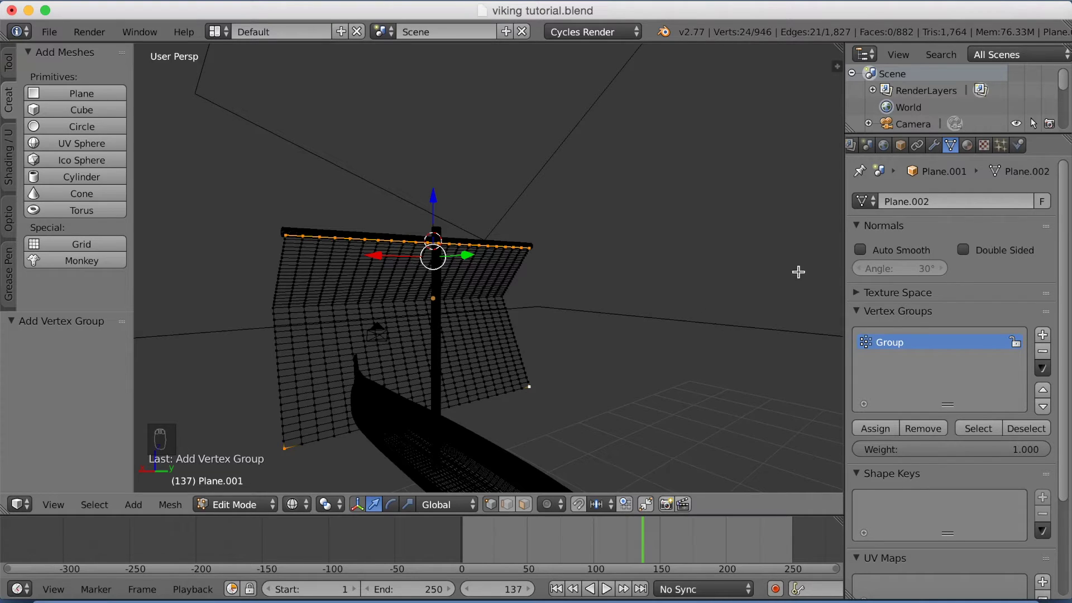
drag(1021, 143, 960, 248)
drag(960, 248, 904, 264)
drag(213, 507, 657, 334)
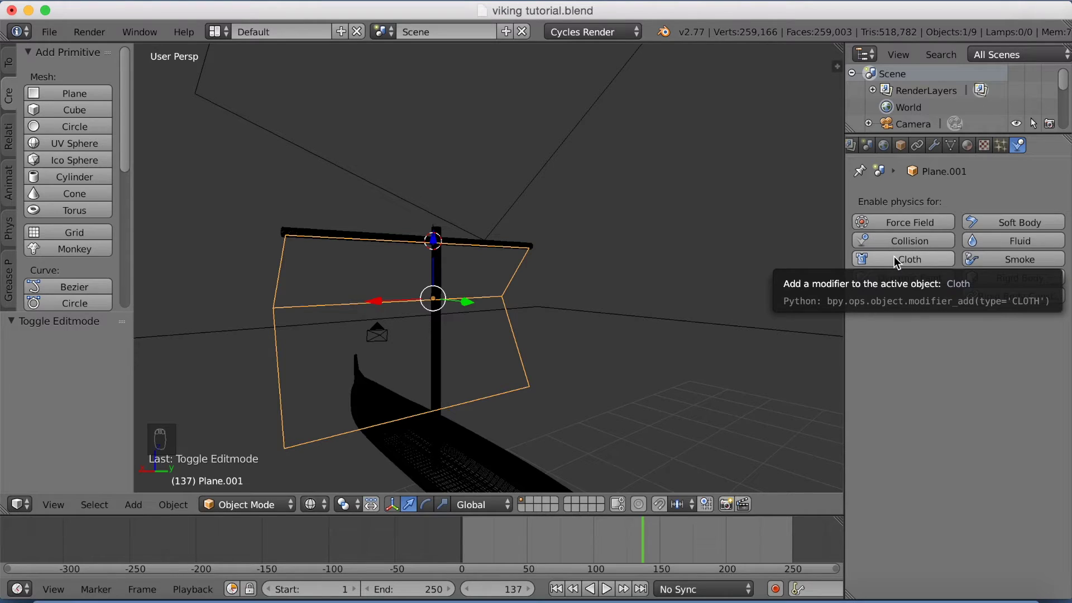
Step: Give the sail Cloth physics on the Denim preset, pinned by the Group vertex group
drag(898, 260, 899, 320)
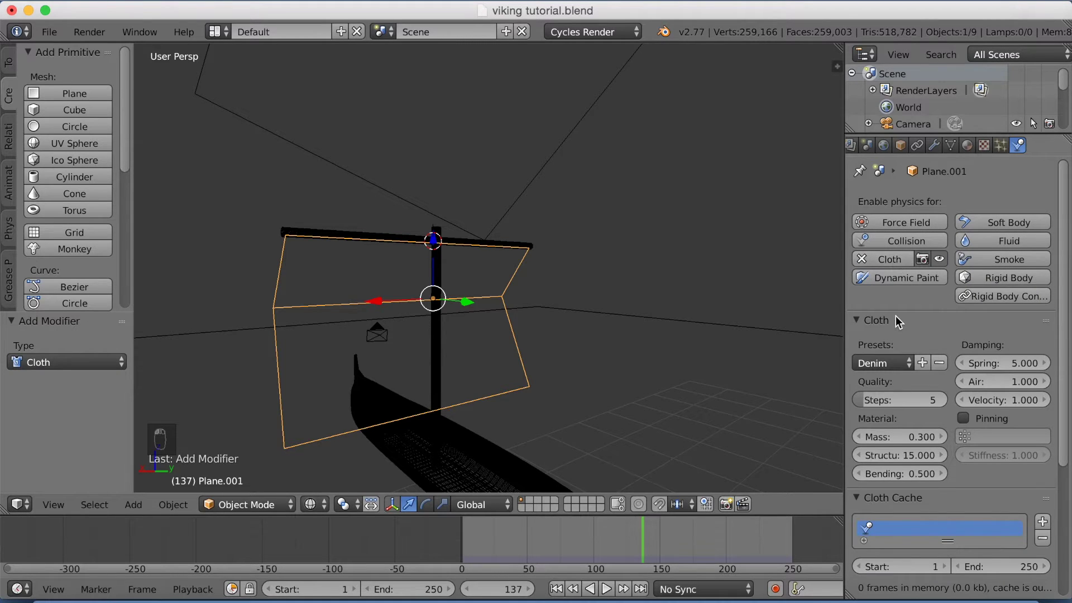
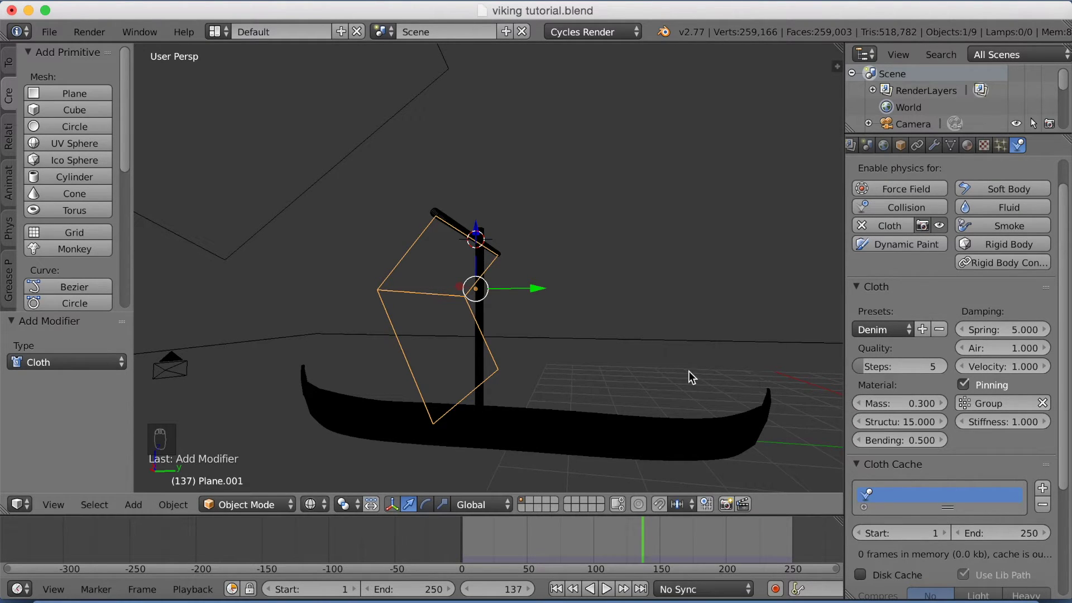
Step: Add a Wind force field rotated 90° on X, moved beside the boat and turned about 18° on Z toward the sail
middle_click(240, 209)
key(shift+a)
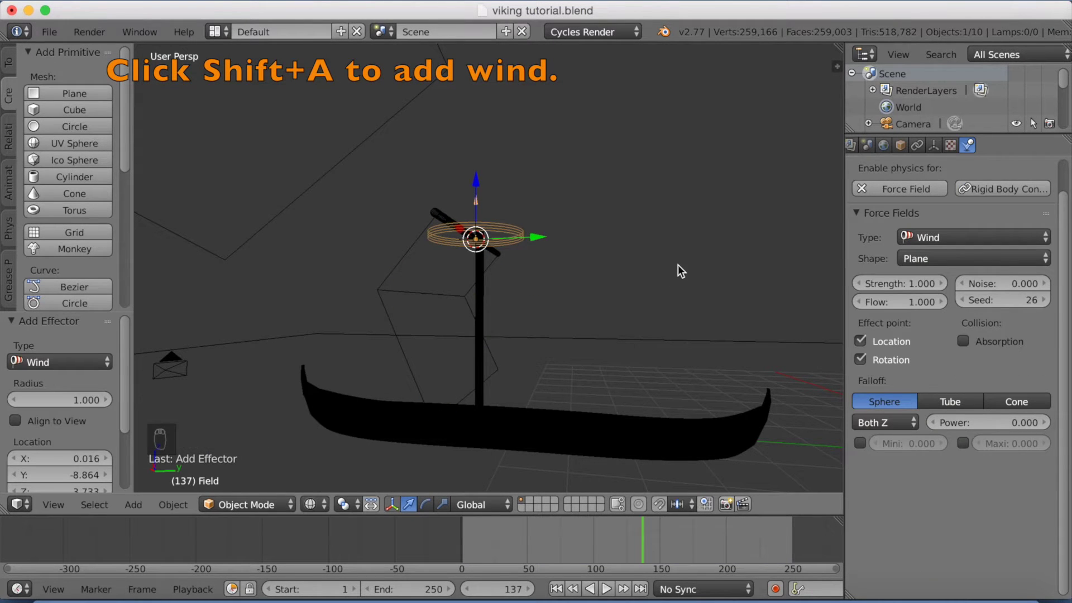
key(r)
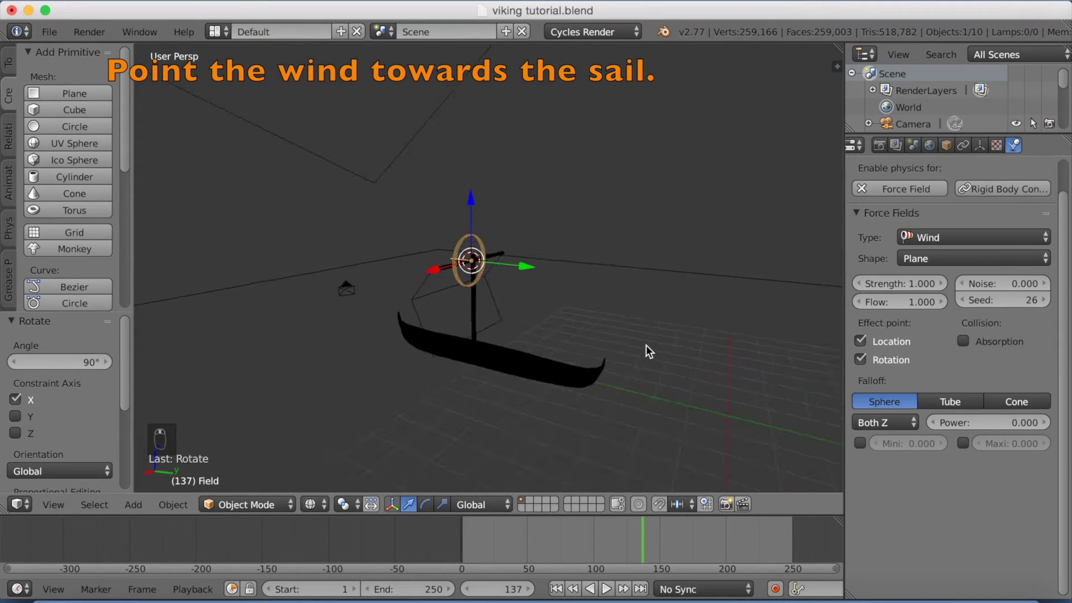
key(g)
click(840, 327)
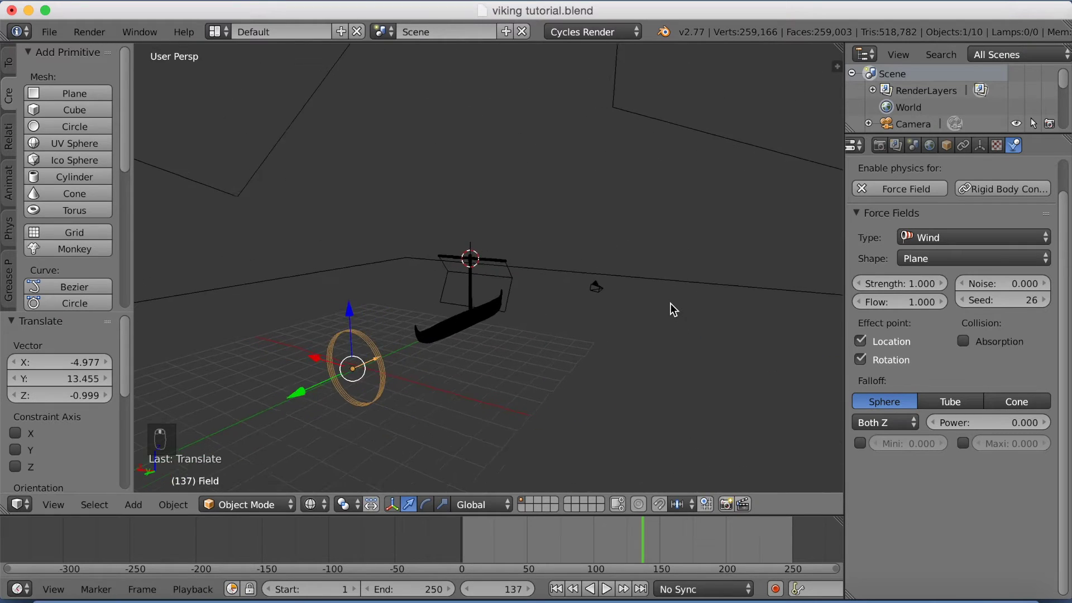
key(r)
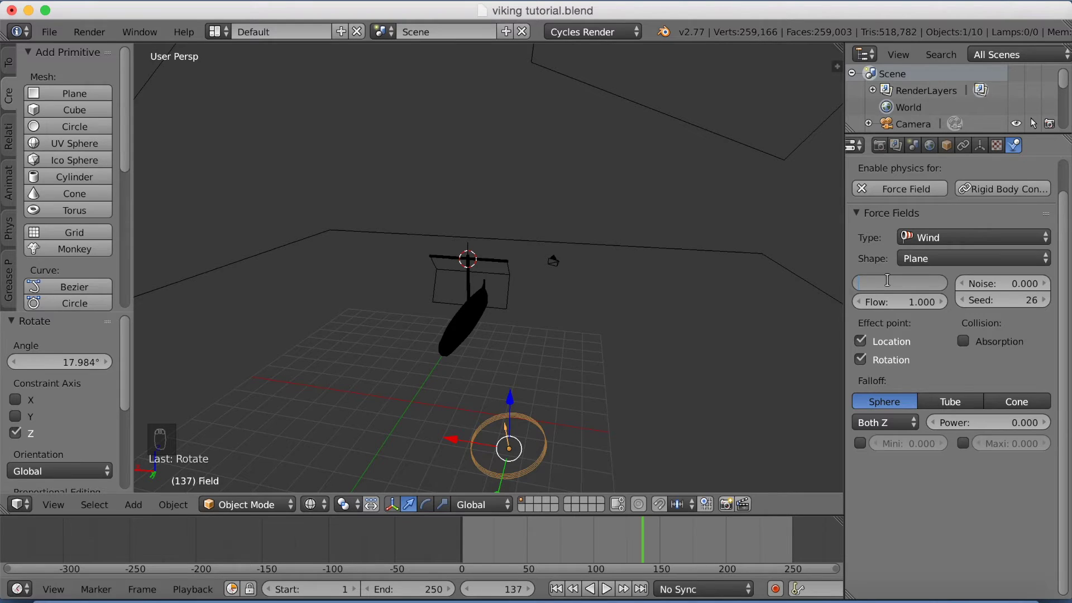
key(KP_0)
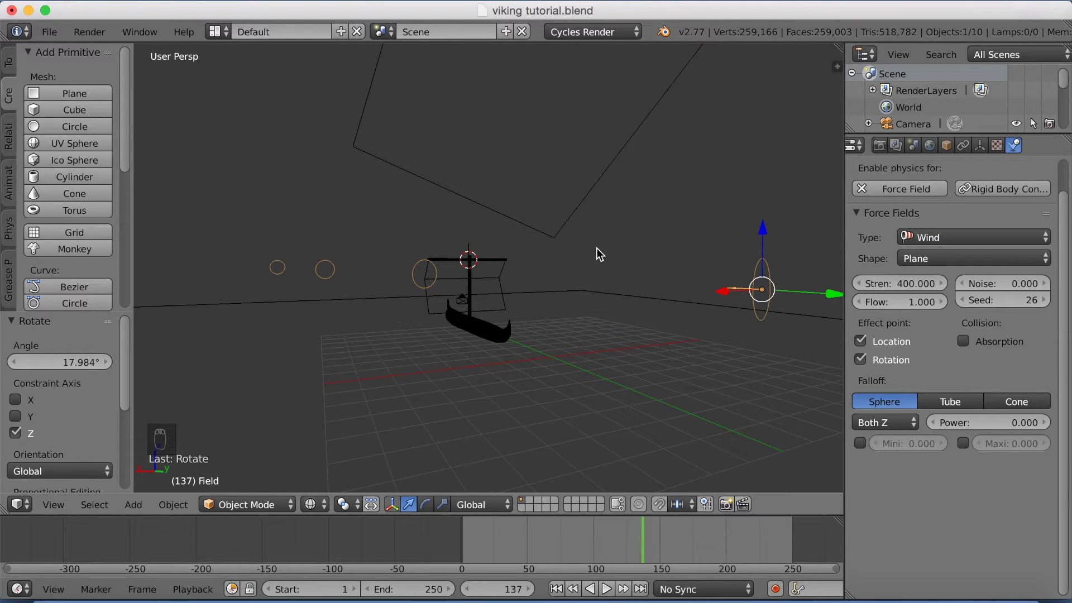
Step: Play the cloth bake so the sail billows, then set the wind's noise to 6.6 and flow to 5.8
drag(598, 257, 677, 275)
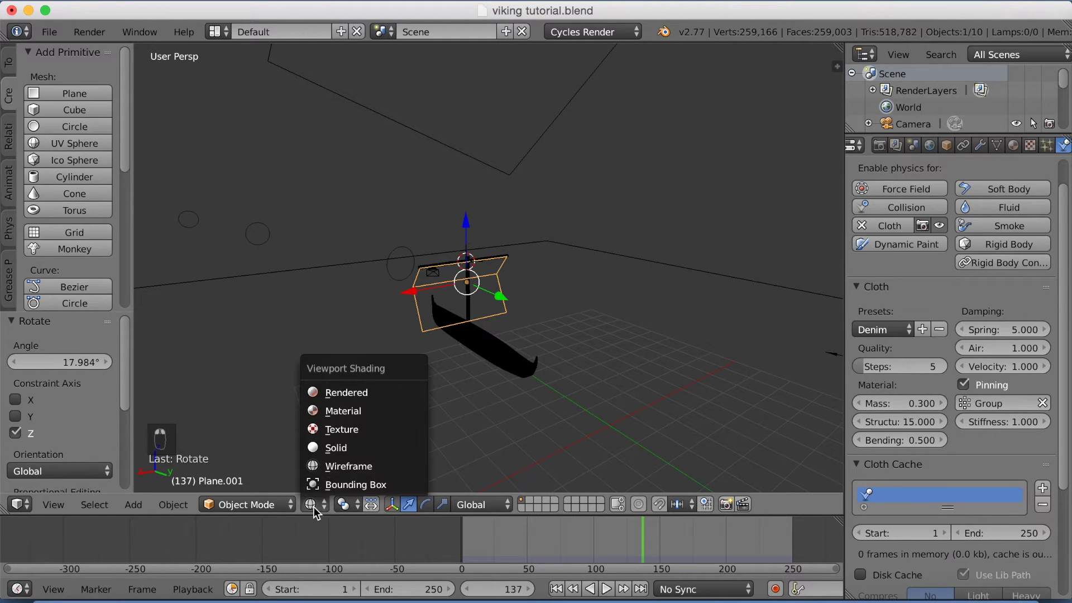
drag(564, 373, 930, 432)
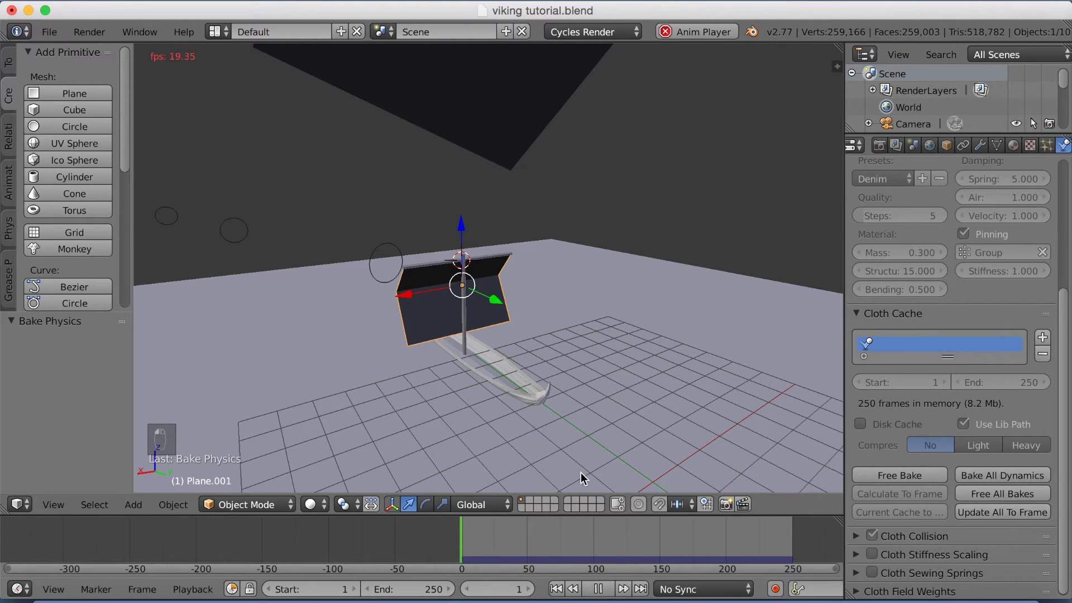
middle_click(601, 442)
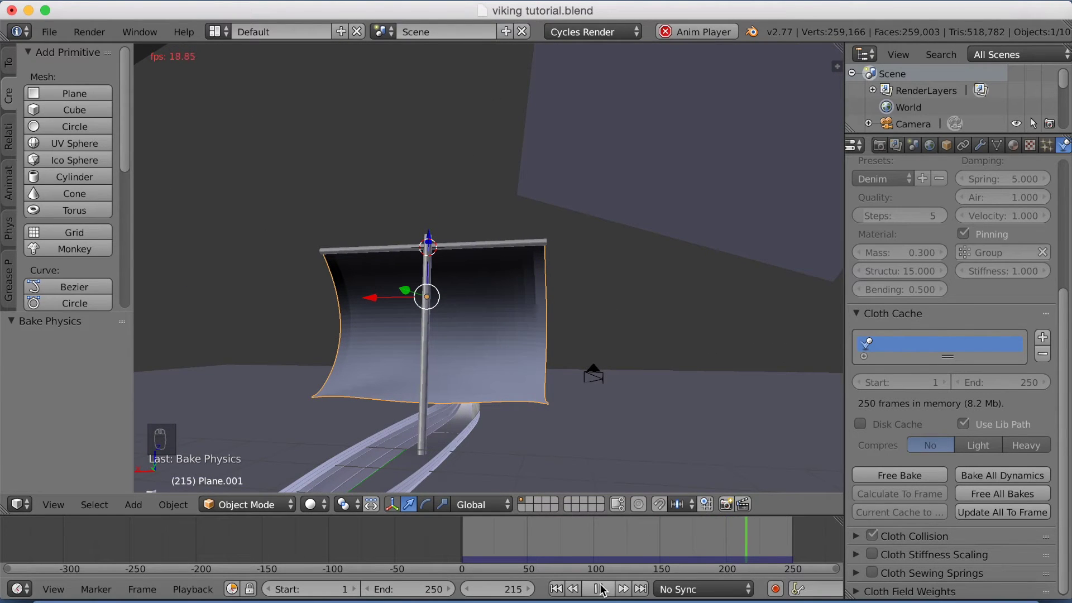
drag(601, 587, 586, 414)
click(609, 390)
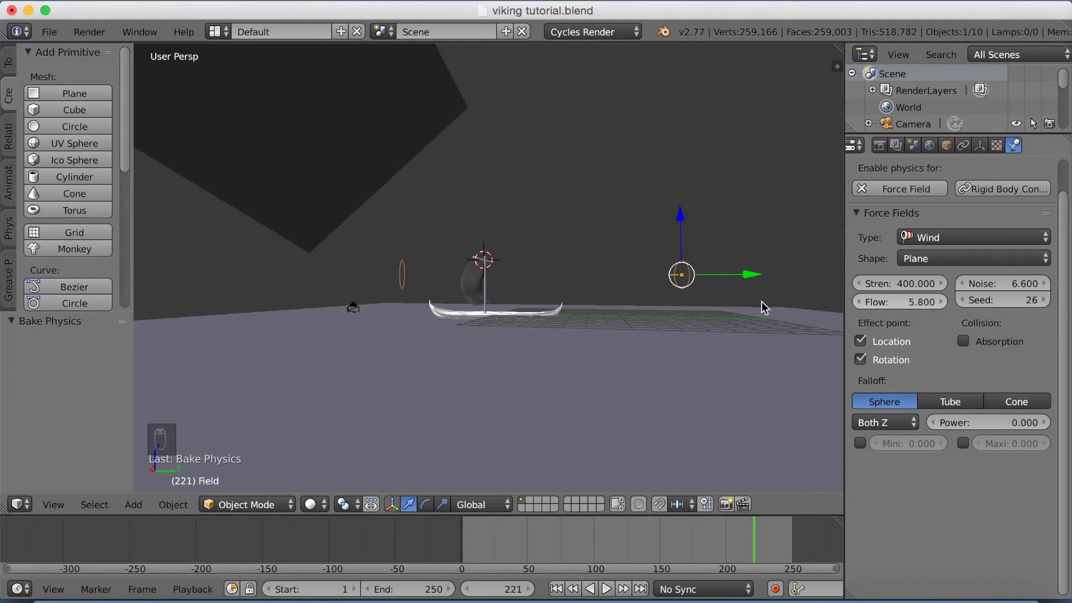
Step: Bring the selected sail up close in the 3D view
drag(494, 297, 378, 352)
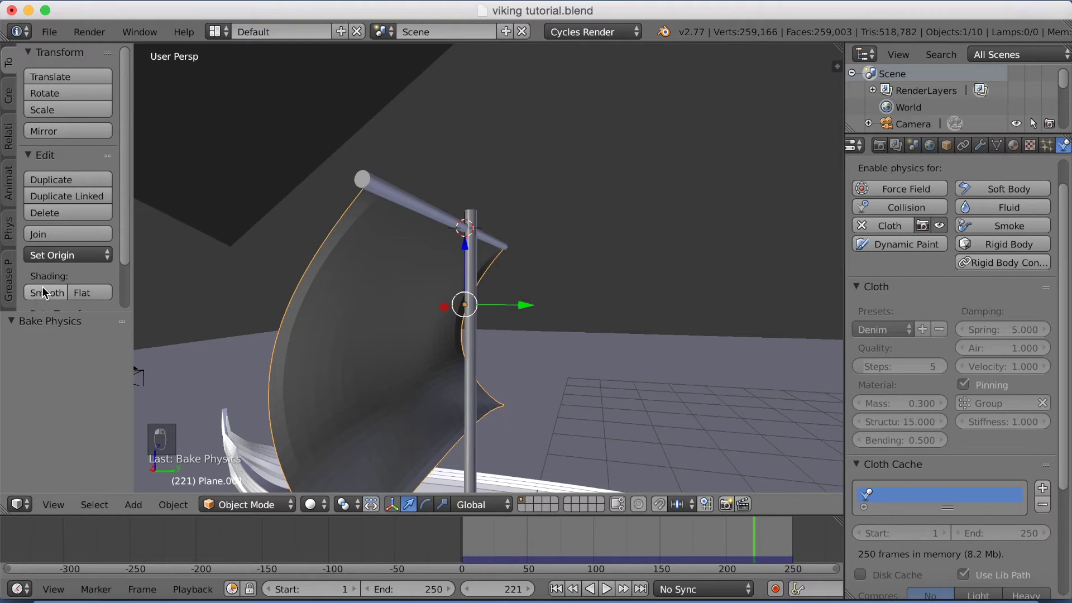
Step: Shade the sail smooth and play the cloth simulation, orbiting to watch it billow
middle_click(362, 257)
drag(423, 250, 514, 251)
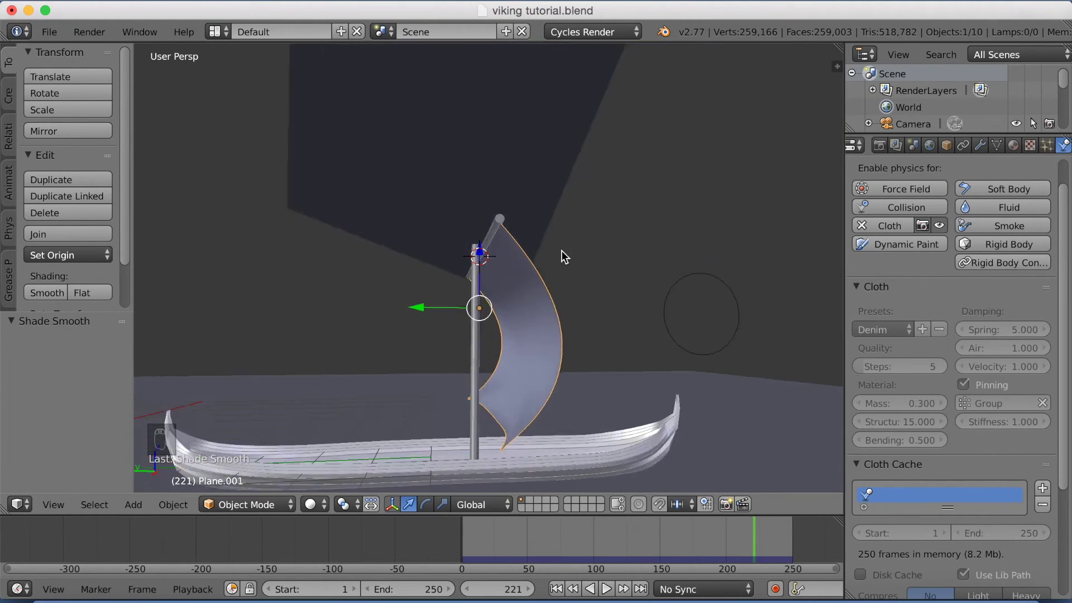
drag(584, 257, 549, 327)
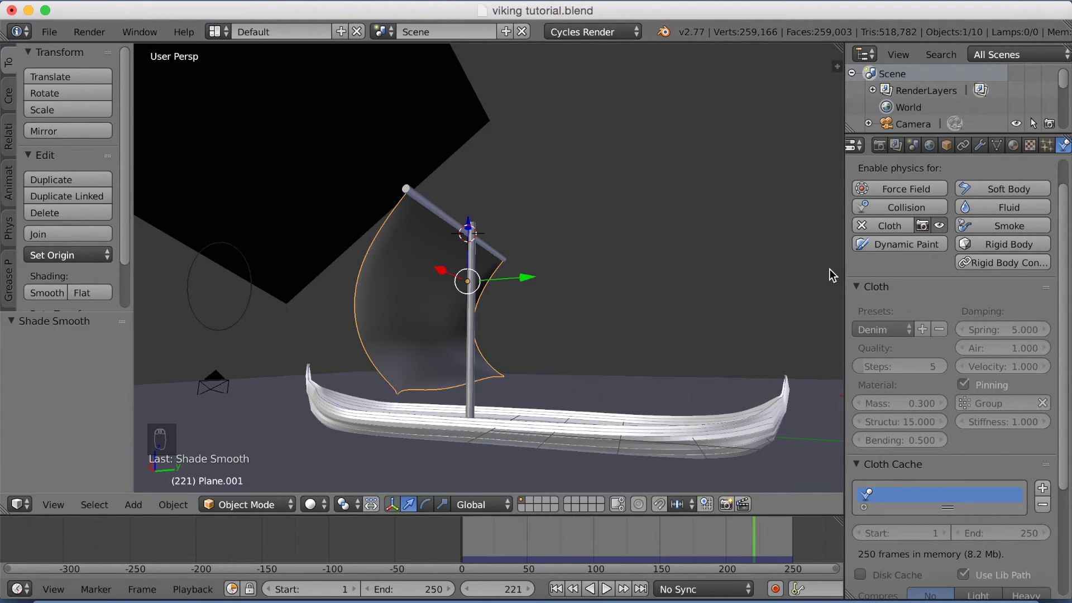
drag(896, 559, 588, 404)
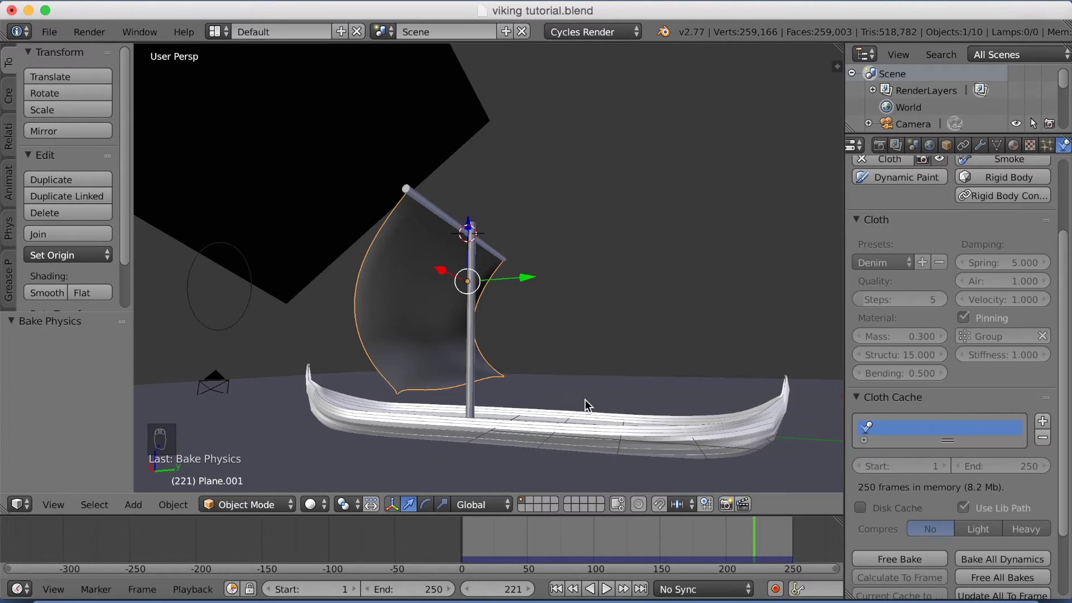
drag(573, 547, 589, 574)
drag(605, 592, 570, 522)
middle_click(561, 479)
drag(579, 476, 563, 467)
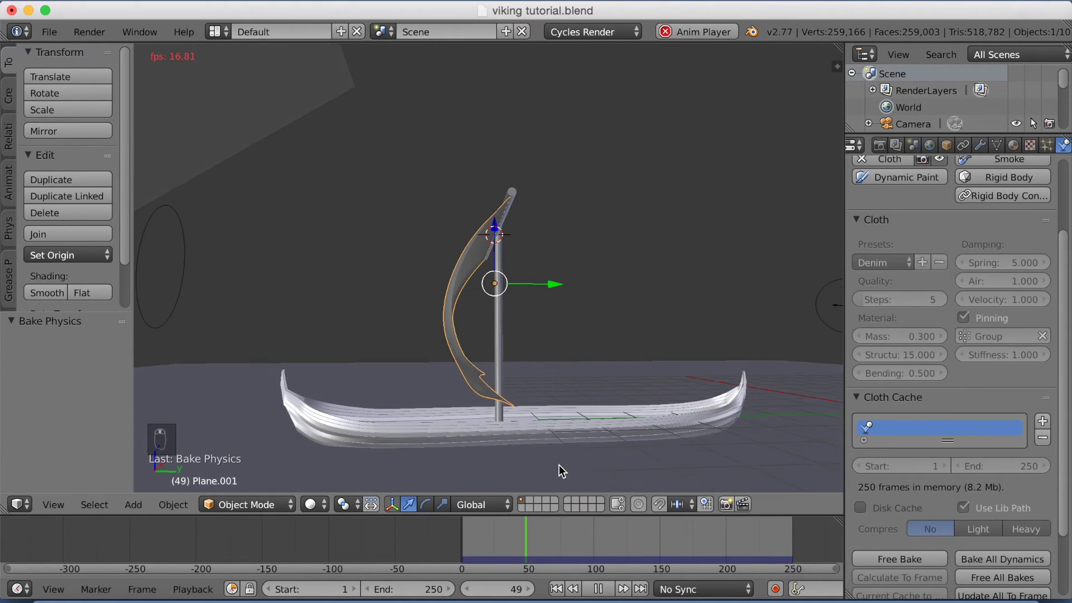
middle_click(537, 473)
drag(523, 475, 436, 466)
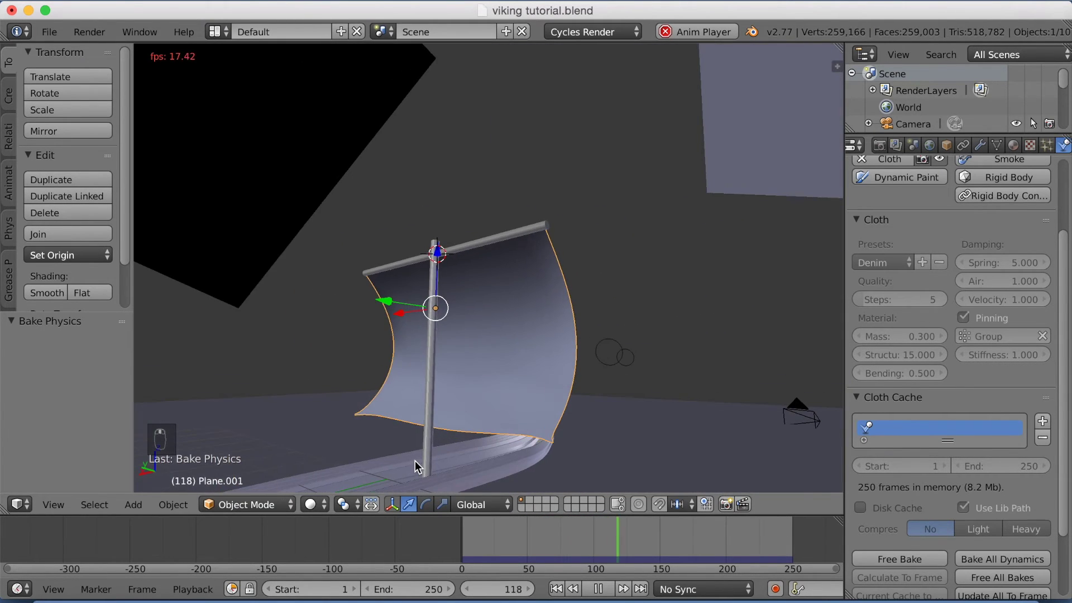
middle_click(362, 464)
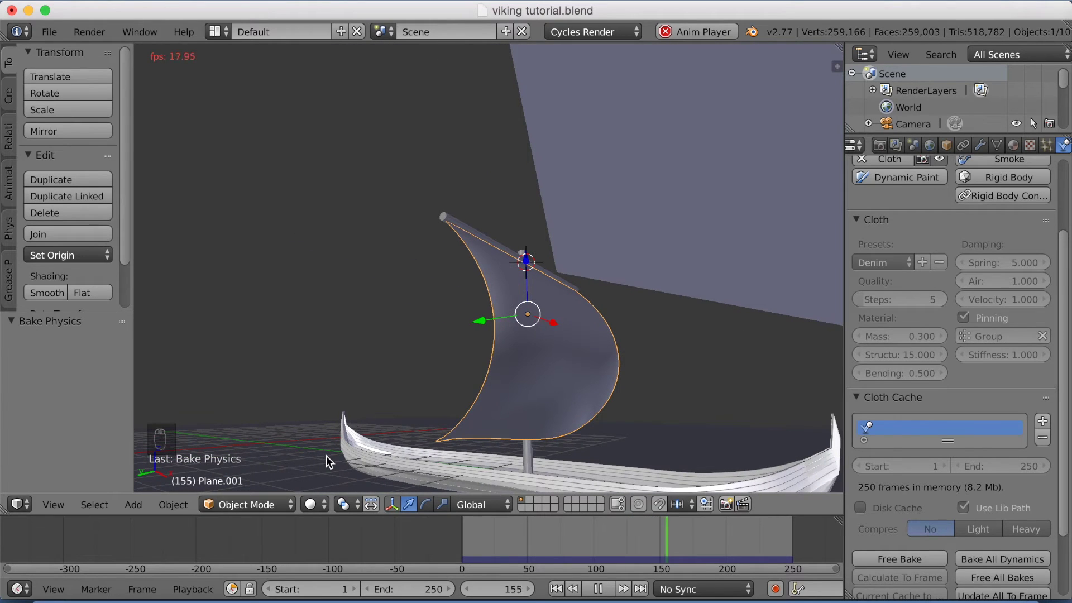
drag(490, 440, 487, 442)
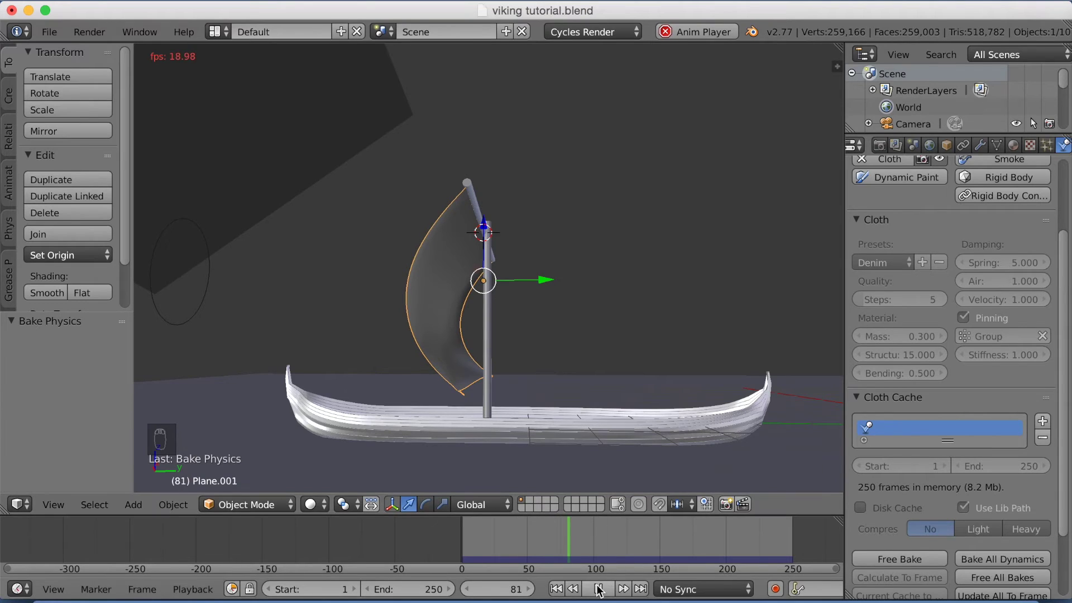
Step: Rewind the timeline back to frame 2
drag(600, 578, 481, 546)
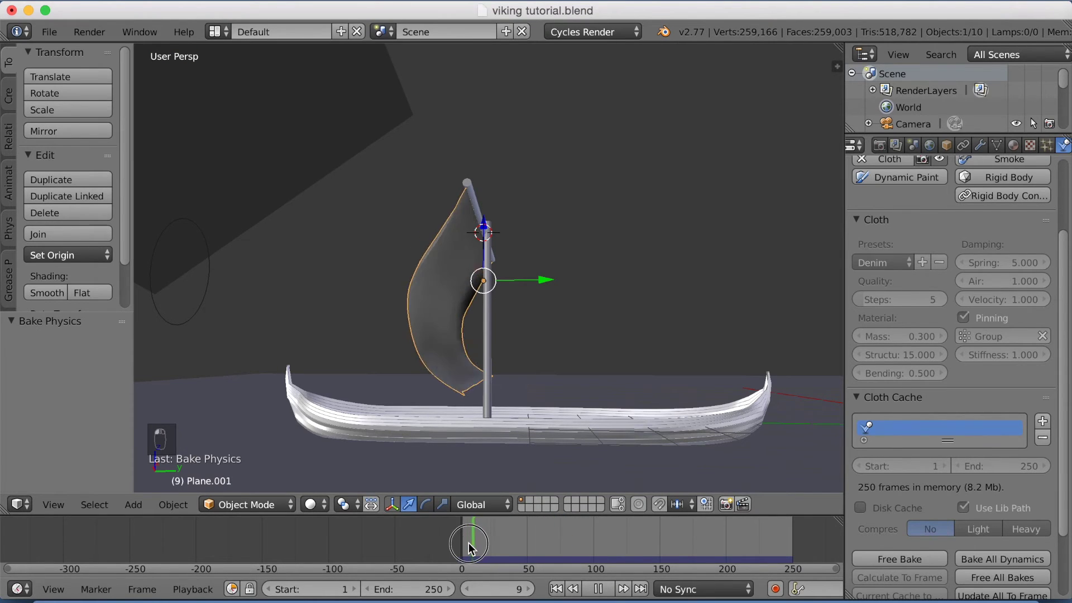
drag(527, 421, 518, 425)
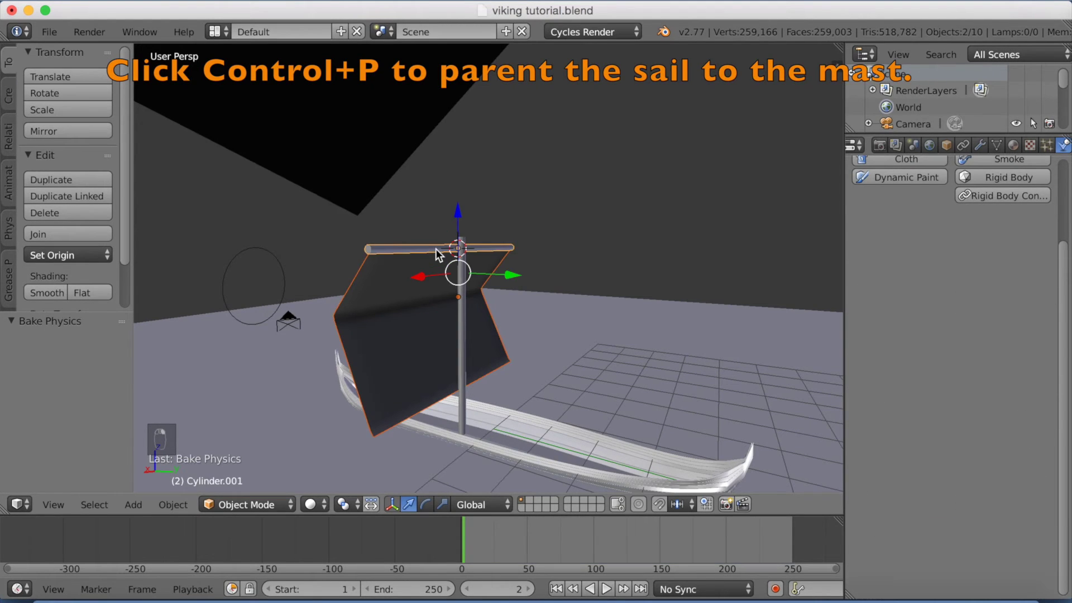
Step: Parent the sail and crossbar to the mast, then parent the mast to the boat hull (Ctrl+P Object)
key(ctrl+p)
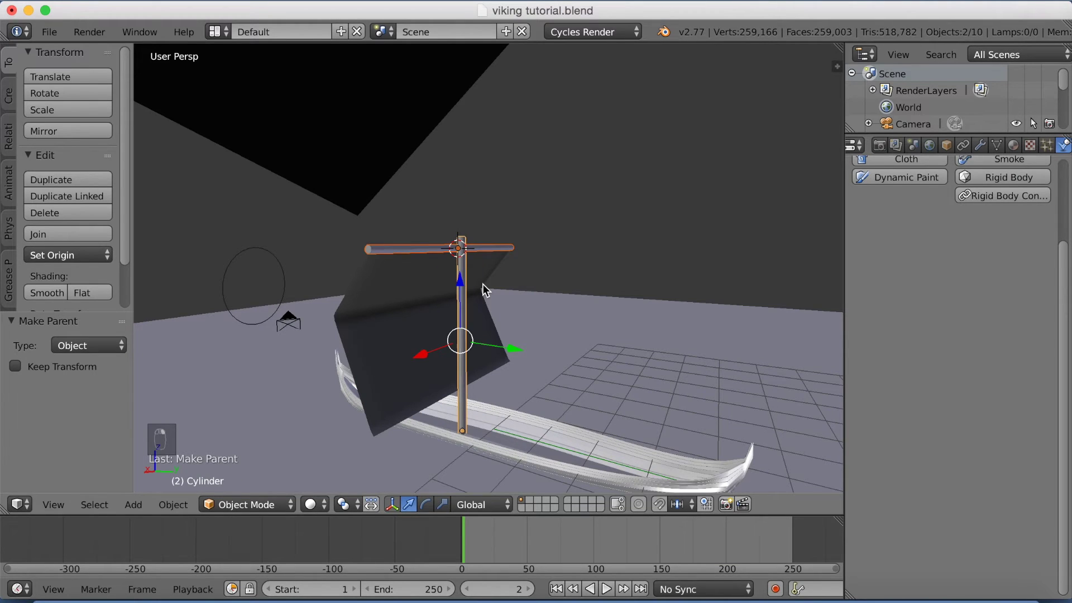
key(ctrl+p)
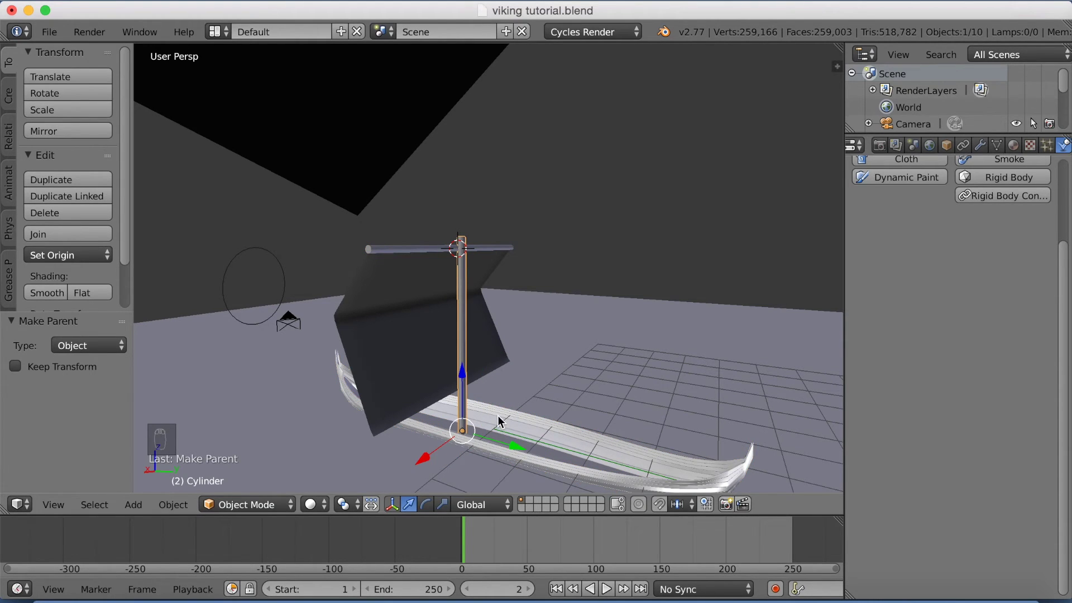
right_click(509, 418)
key(ctrl+p)
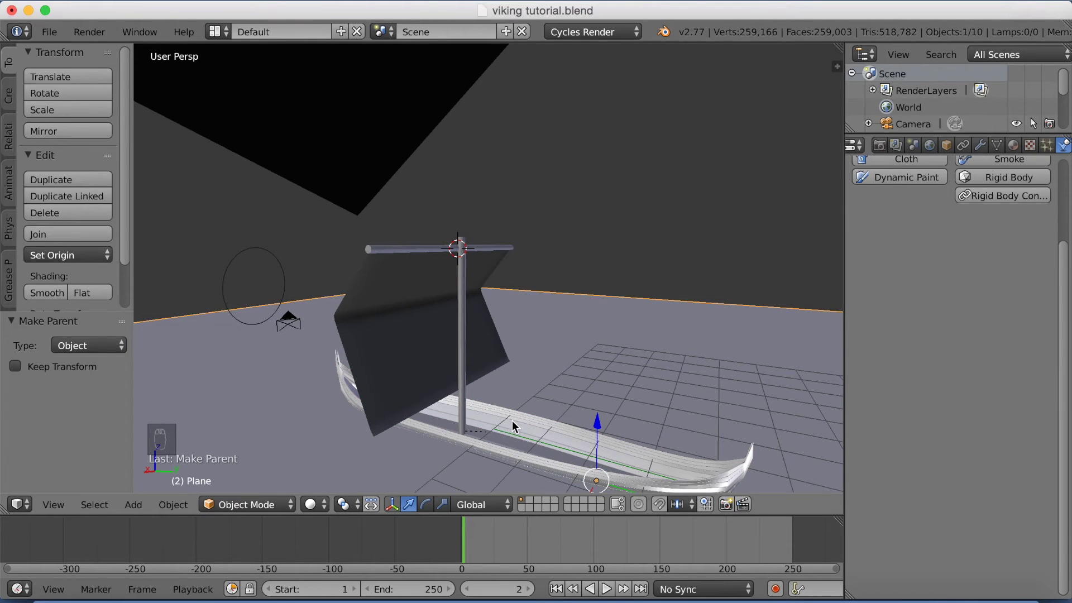
Step: Keyframe the hull's LocRotScale at the start frame
right_click(515, 425)
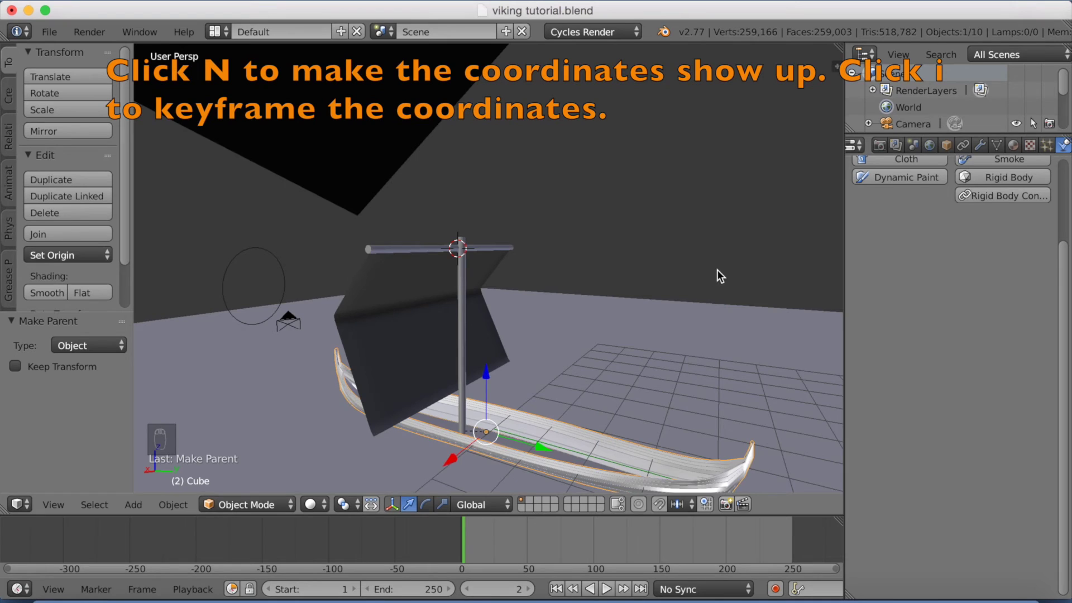
key(n)
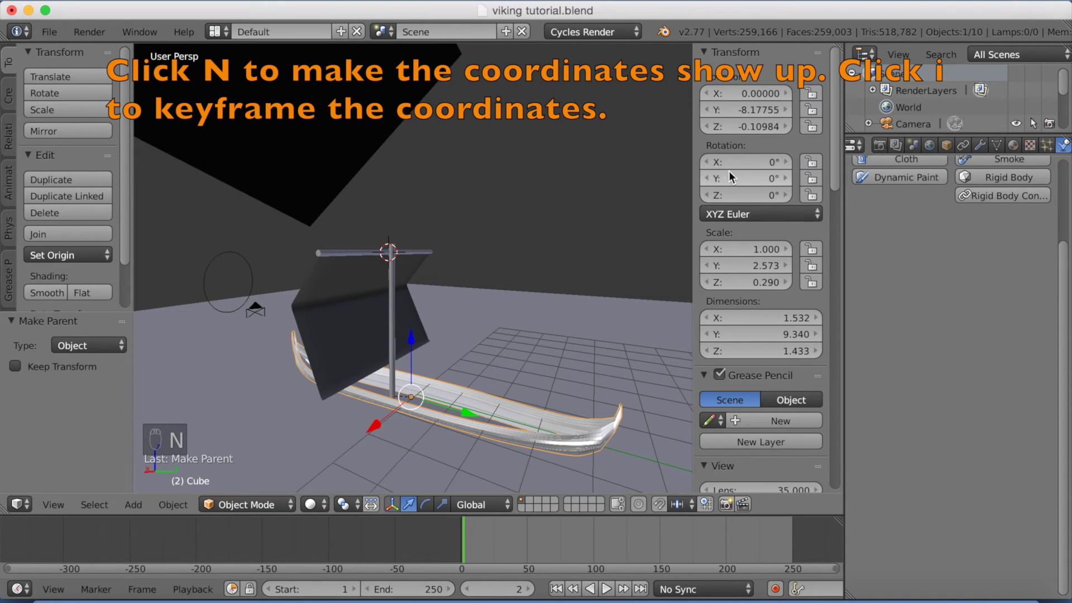
key(i)
key(i)
key(i)
key(i)
Step: At frame 250 move the hull about -11.6 along Y and keyframe its LocRotScale
drag(500, 545, 530, 548)
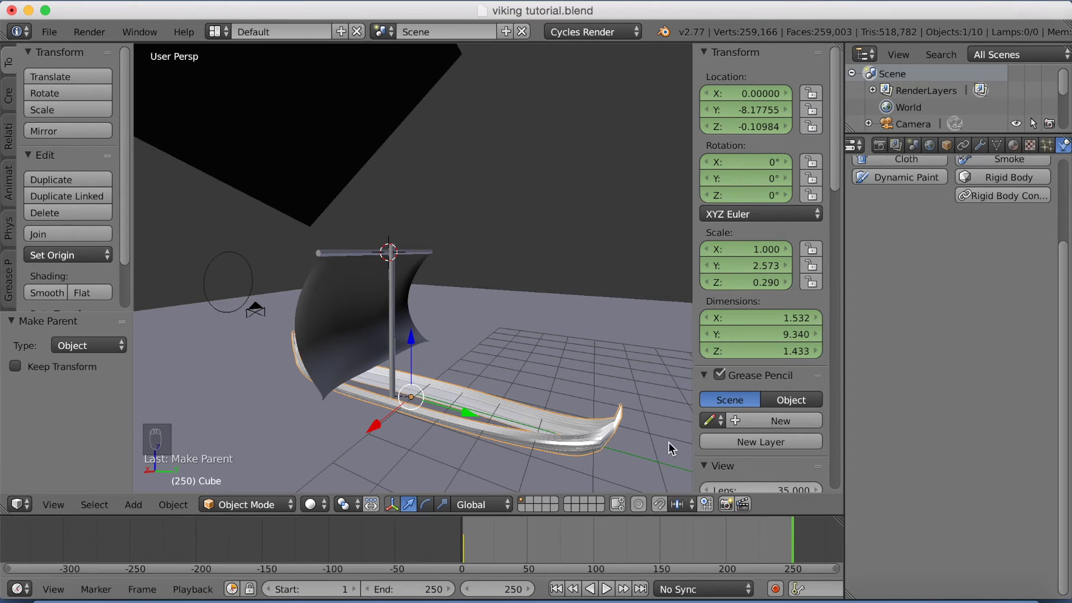
key(g)
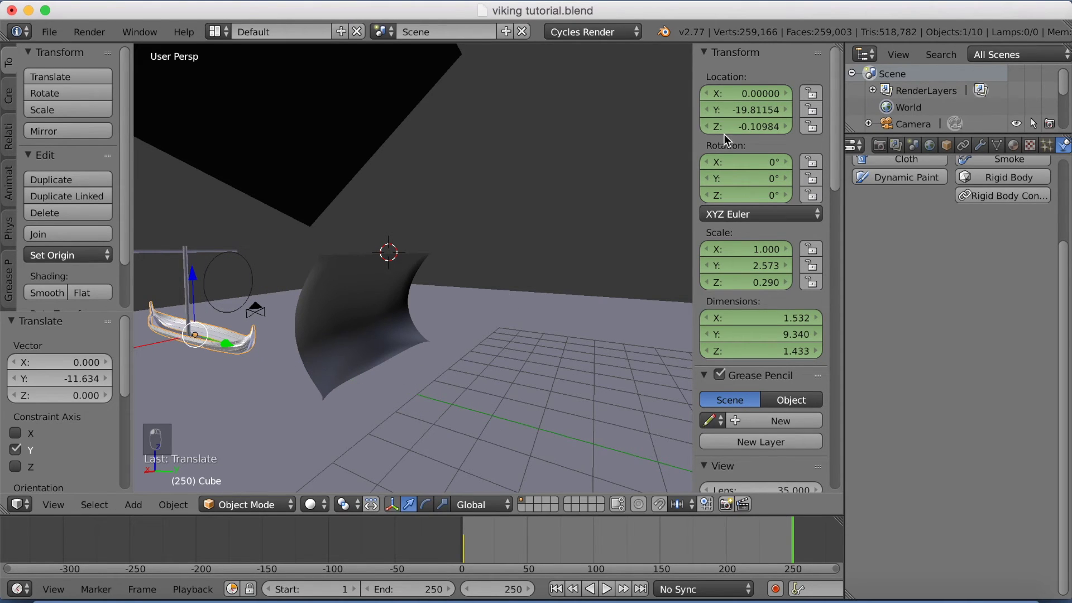
key(i)
key(i)
key(i)
key(i)
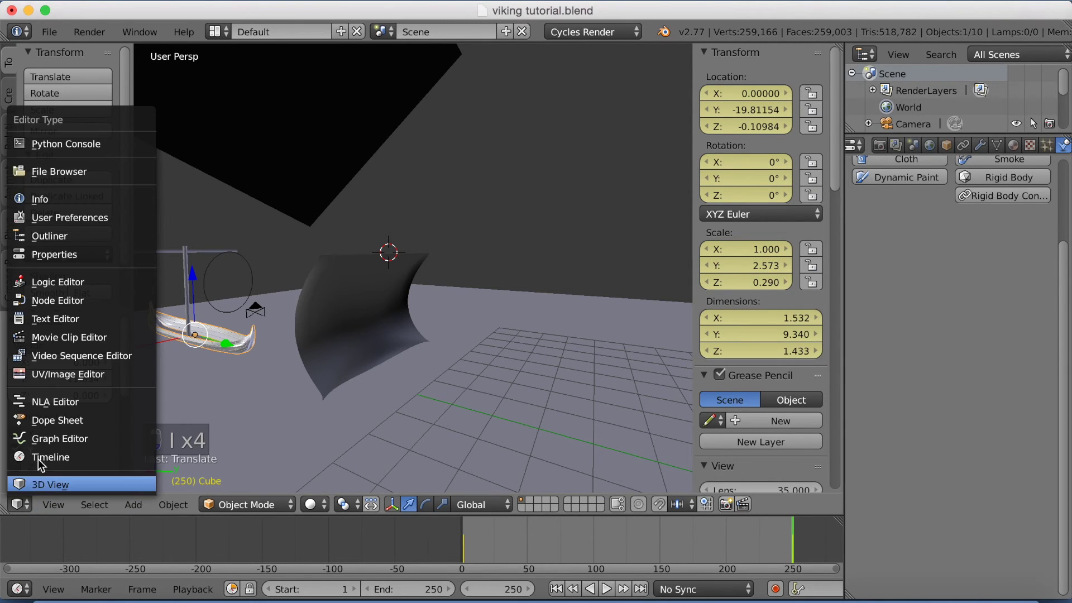
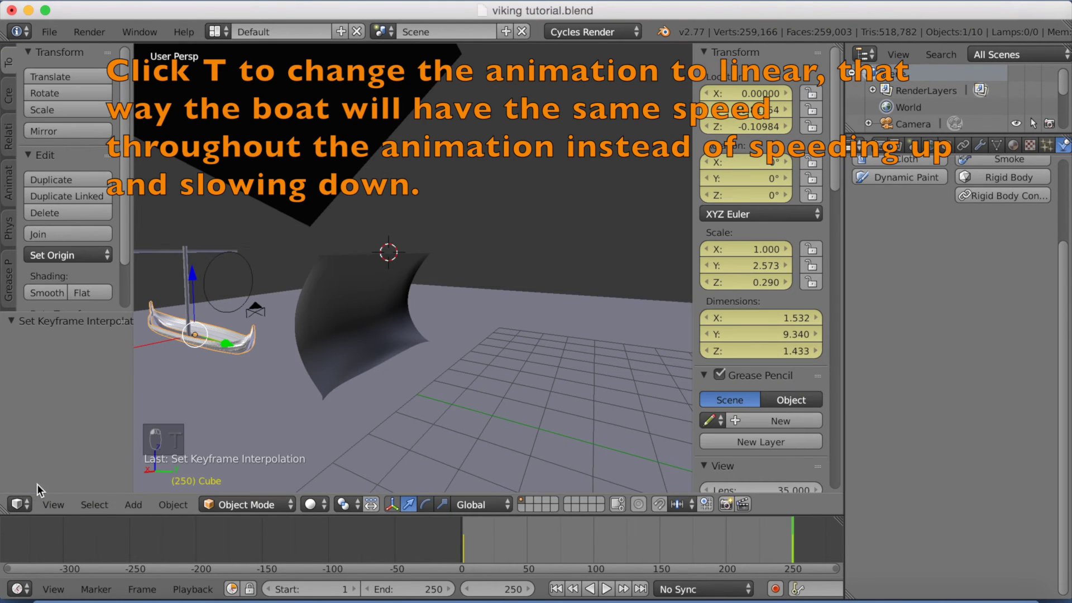
Step: Set the hull keyframes to linear interpolation, scrub to check, and return to the start
drag(364, 476, 748, 544)
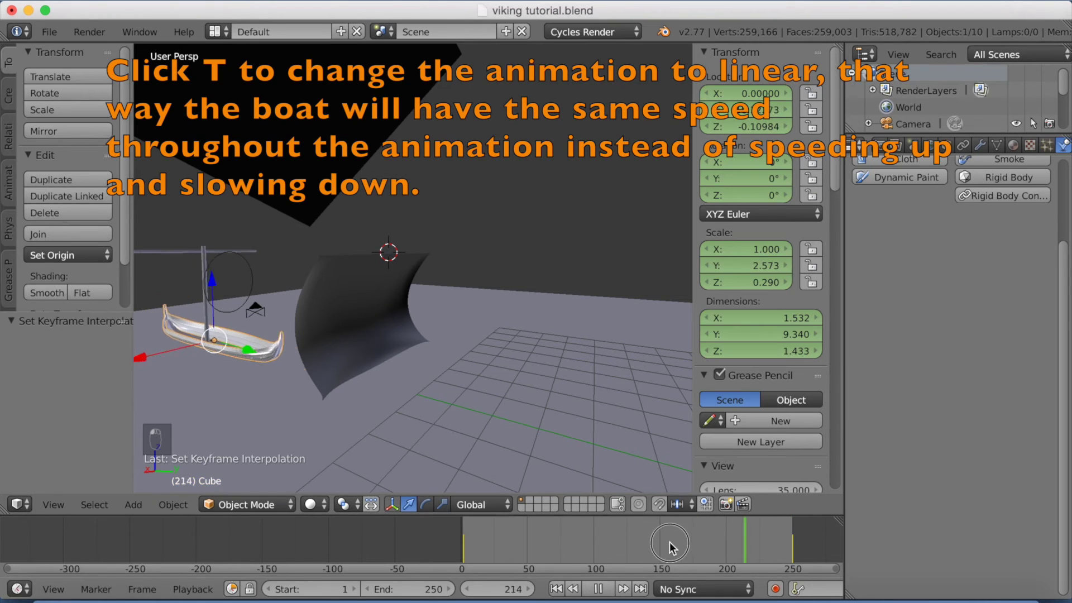
drag(487, 548, 467, 550)
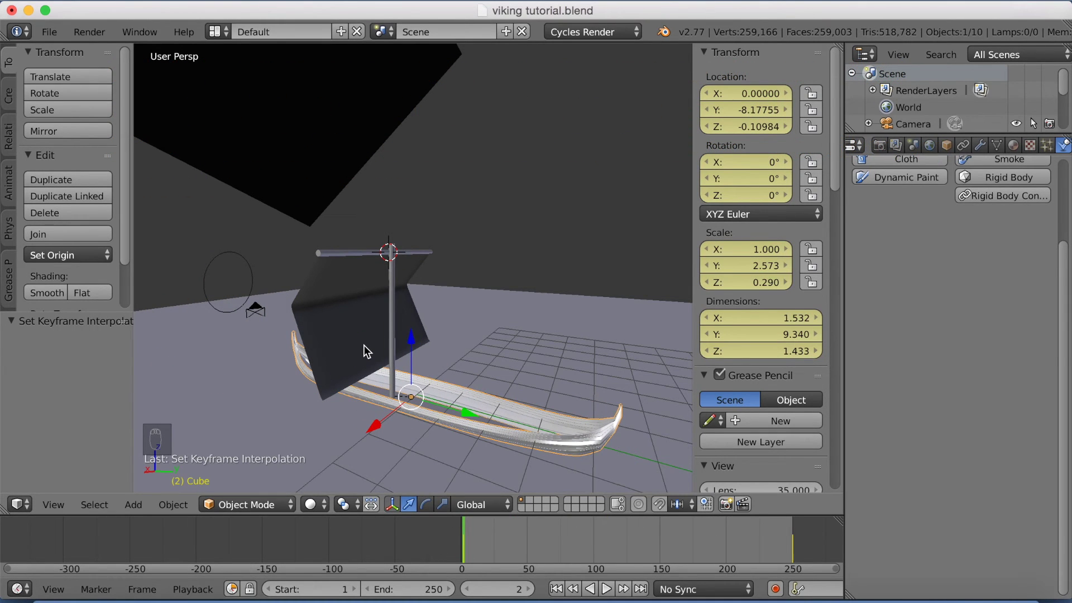
Step: Free the sail's baked cloth cache so it re-simulates with the moving boat
drag(367, 349, 908, 524)
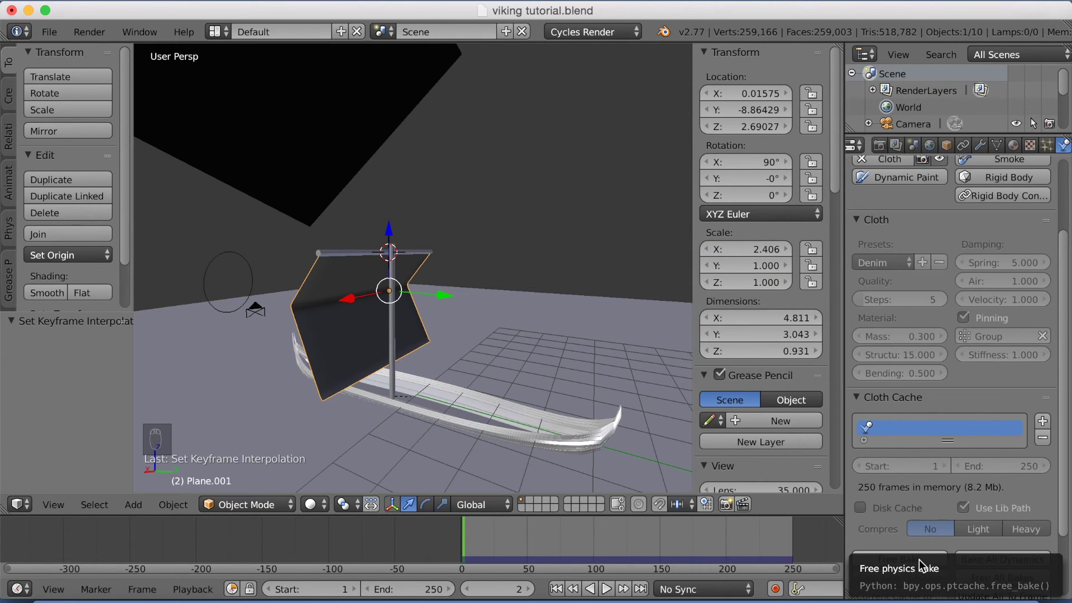
drag(922, 564, 904, 573)
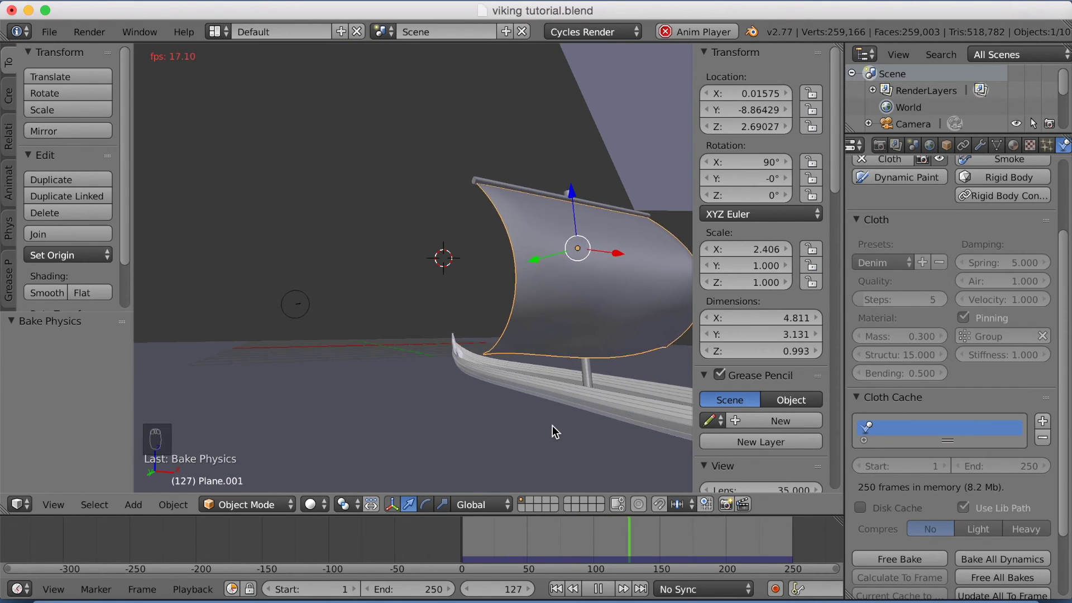
Step: Play the animation and orbit to watch the sail billow as the boat moves
drag(556, 430, 554, 436)
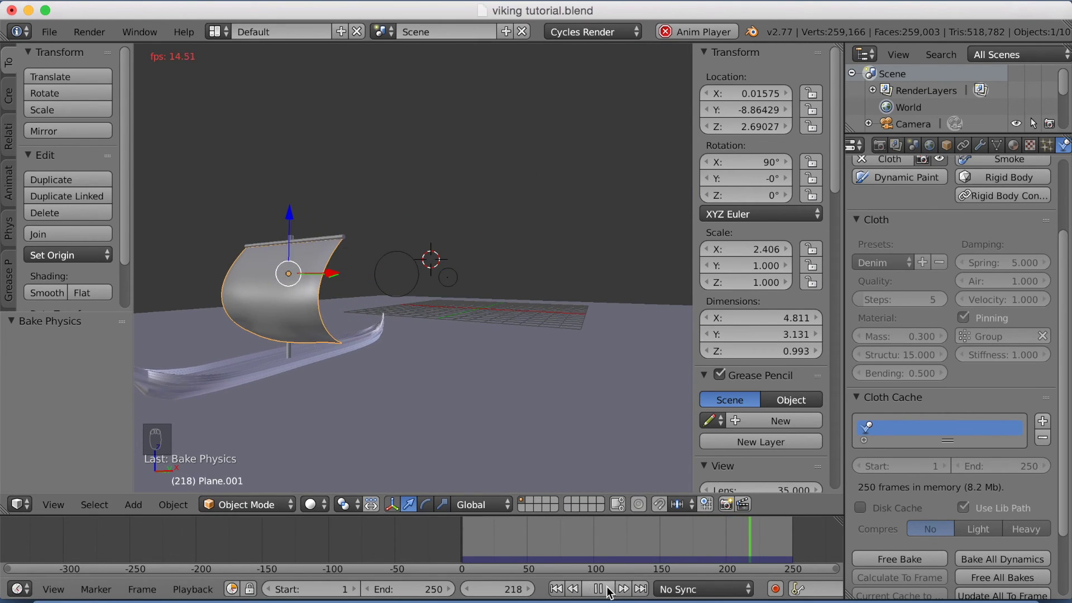
drag(501, 428, 528, 431)
drag(529, 424, 541, 417)
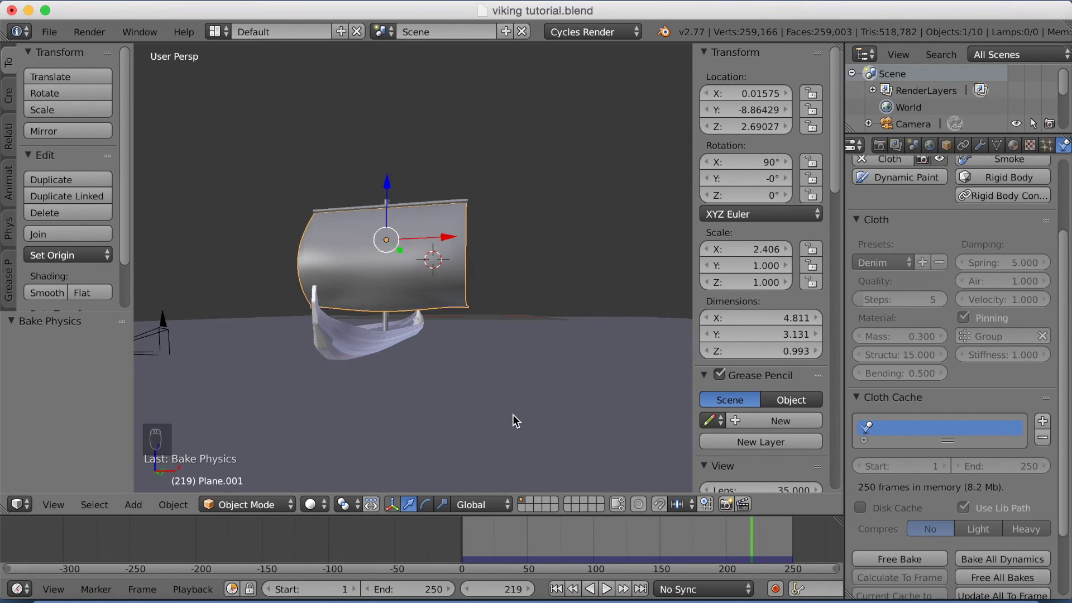
drag(451, 402, 475, 407)
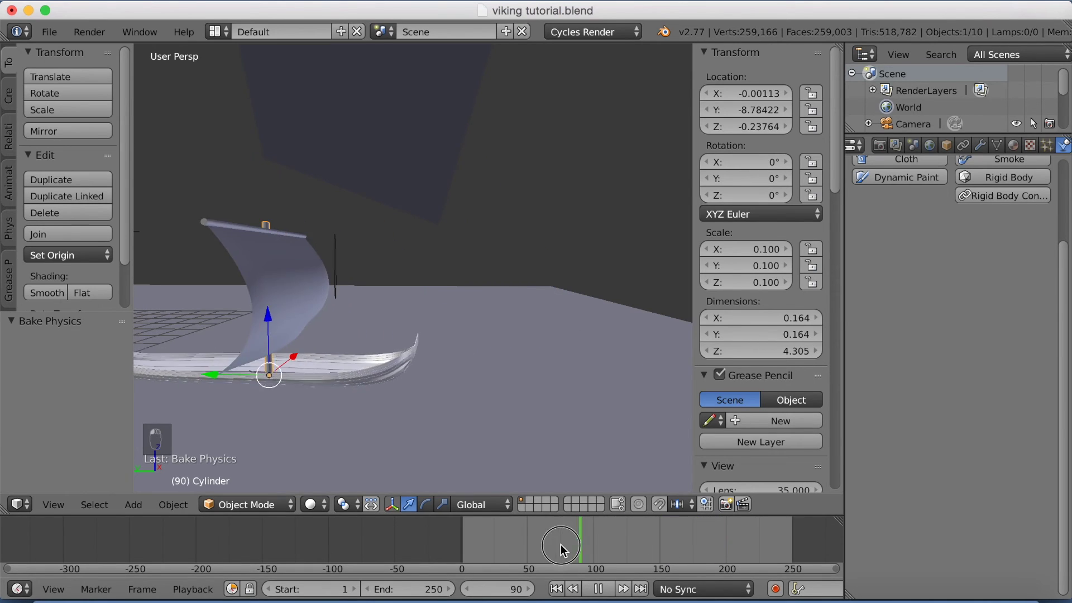
Step: Keyframe the mast's LocRotScale at frame 1
middle_click(466, 553)
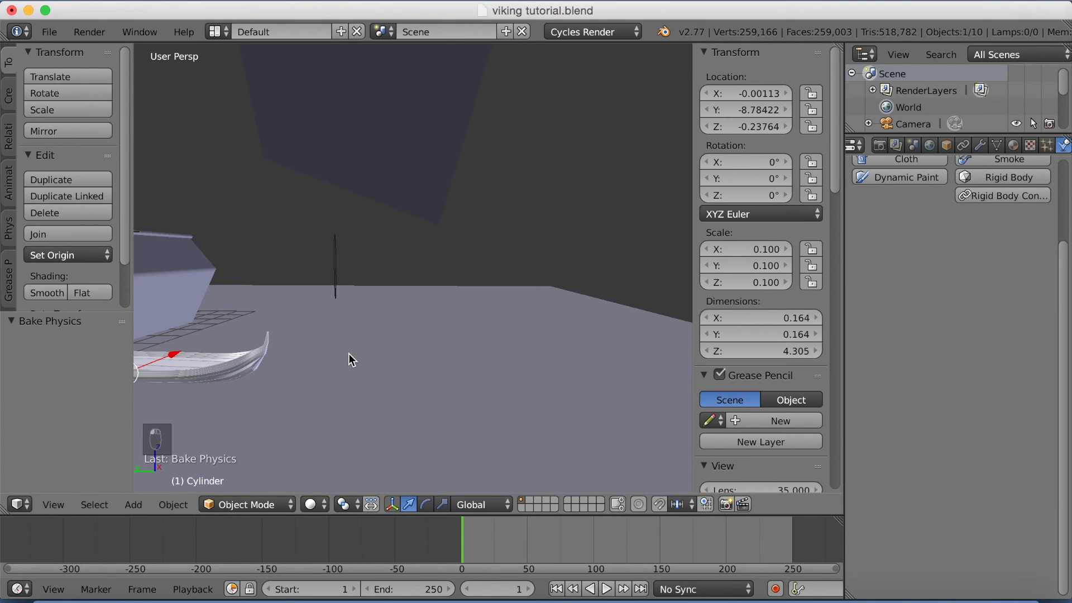
middle_click(420, 361)
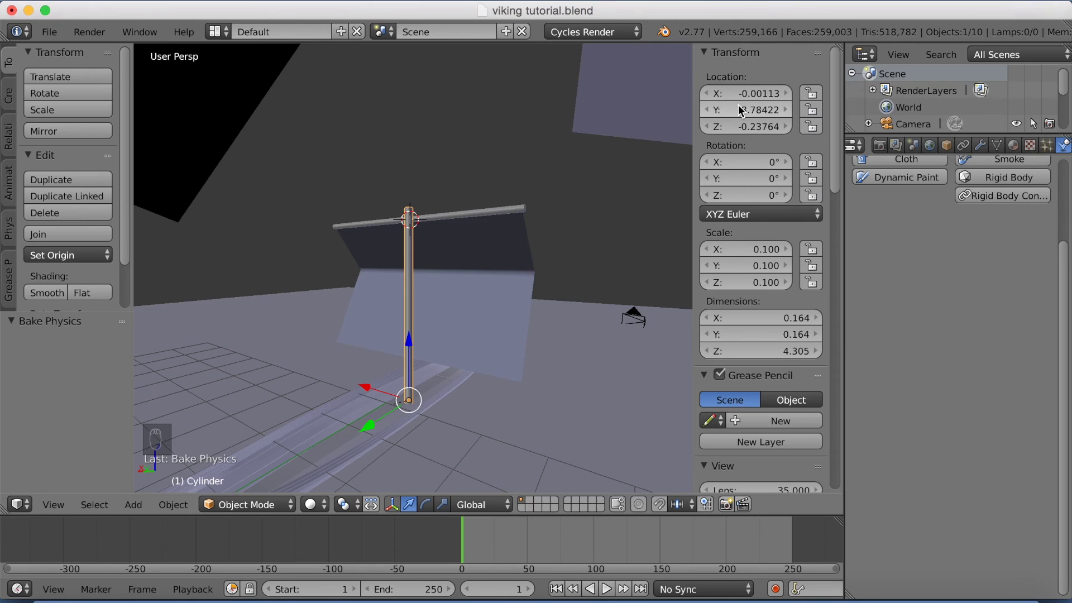
key(i)
key(i)
key(i)
key(i)
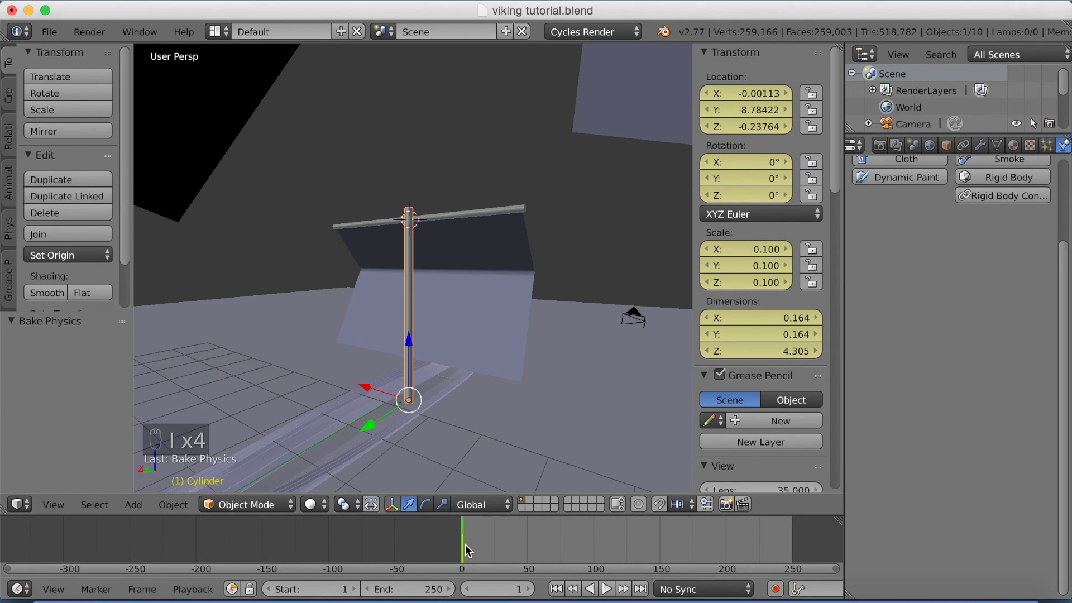
Step: Keyframe the mast's LocRotScale again at frame 50
click(530, 553)
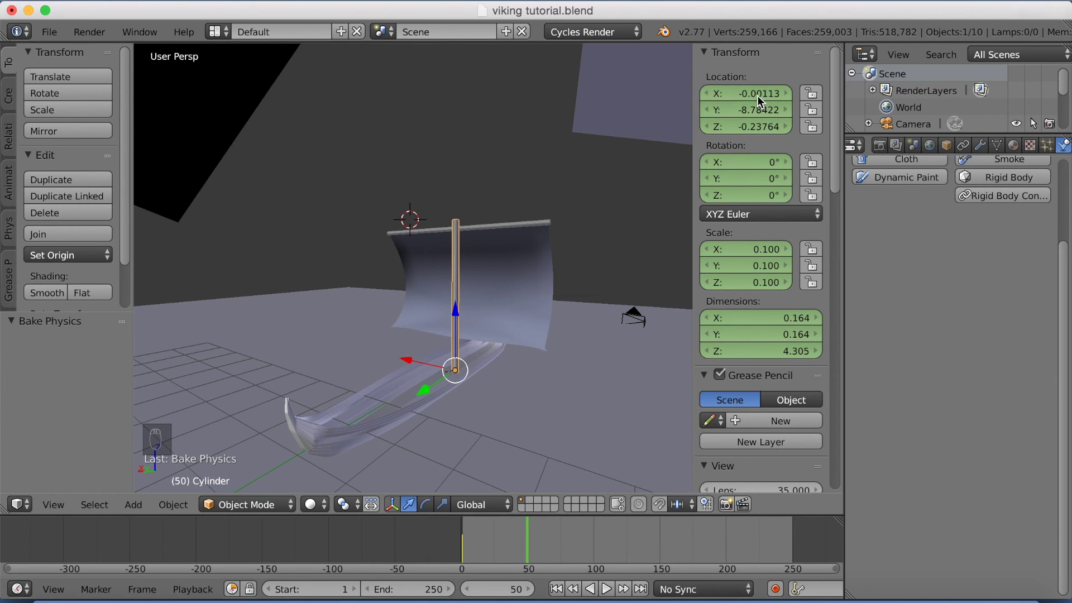
key(i)
key(i)
key(i)
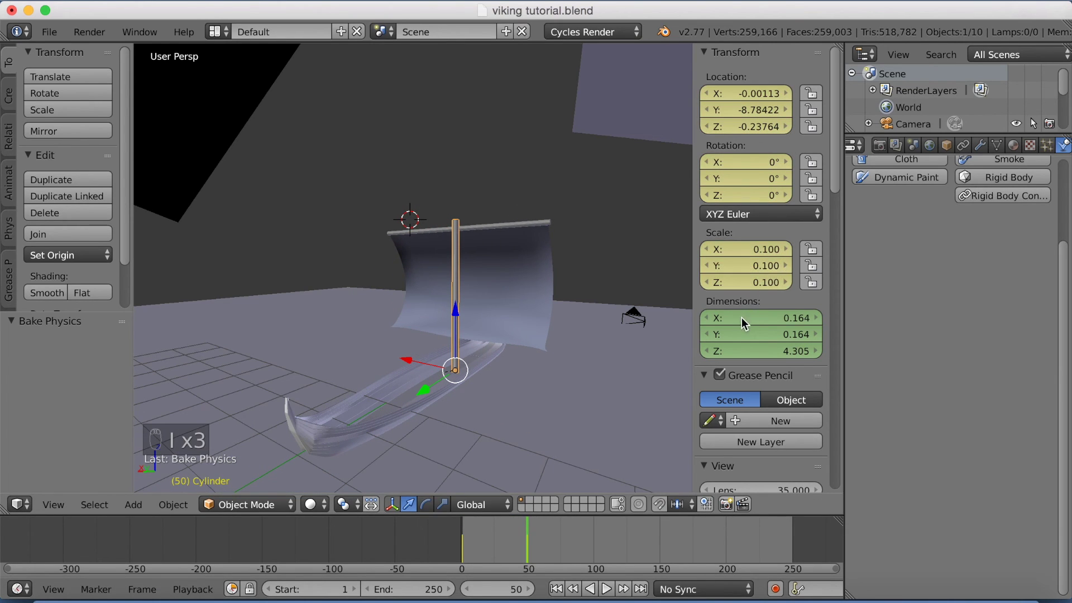
key(i)
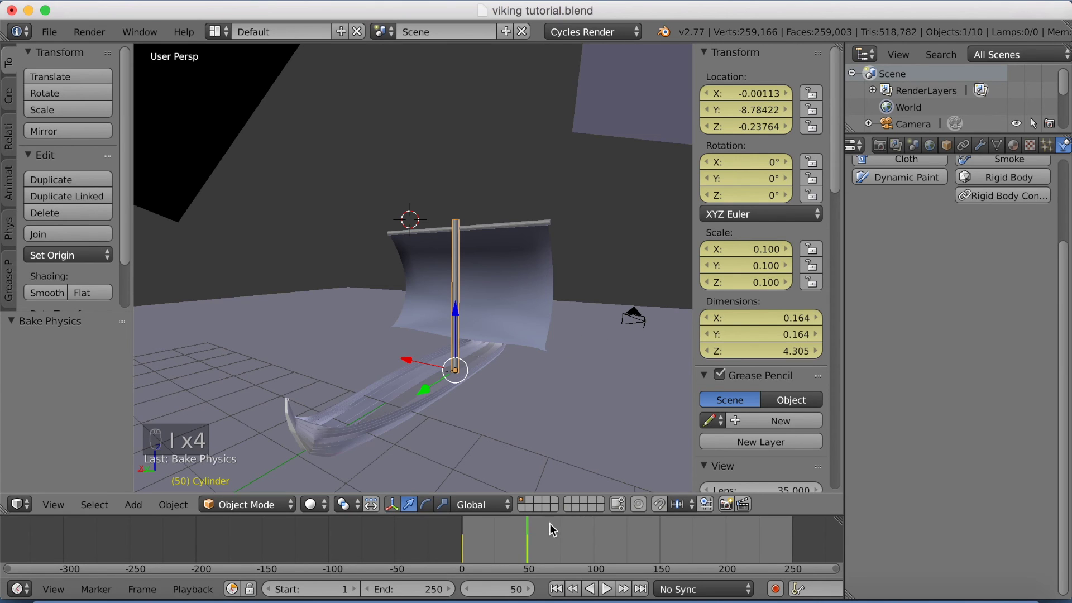
Step: At frame 200 rotate the mast about 44° around Z and keyframe its LocRotScale
drag(559, 543, 711, 556)
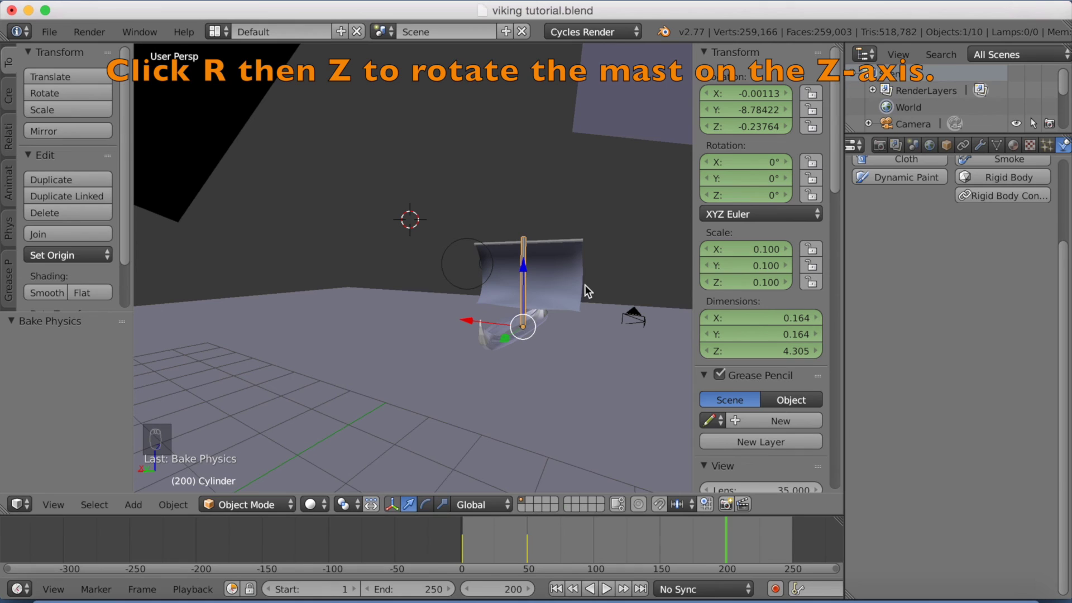
key(r)
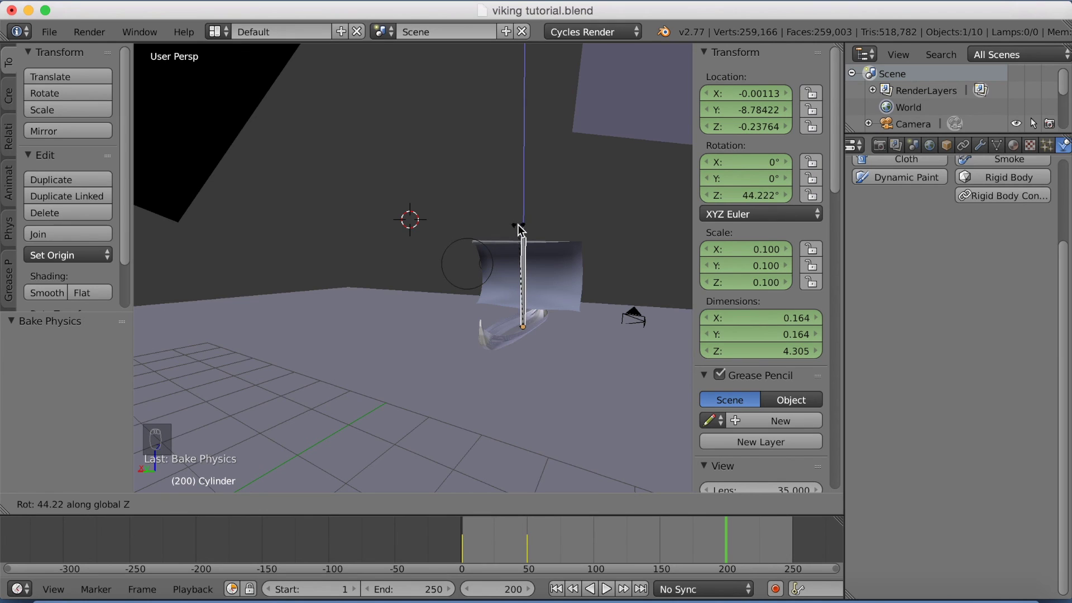
drag(538, 228, 536, 226)
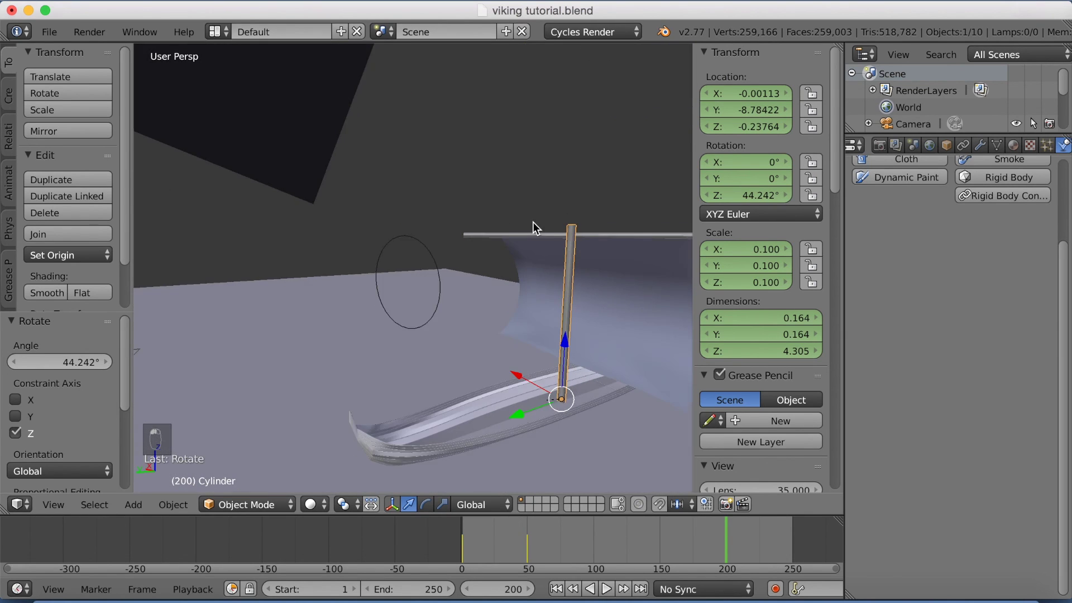
drag(650, 198, 749, 168)
key(i)
key(i)
key(i)
key(i)
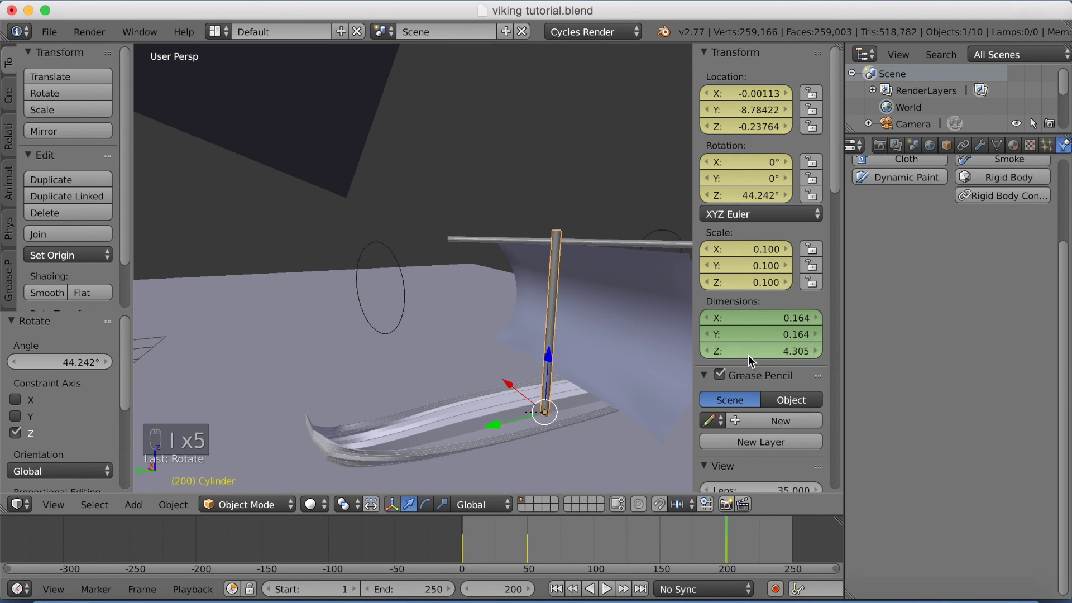
key(i)
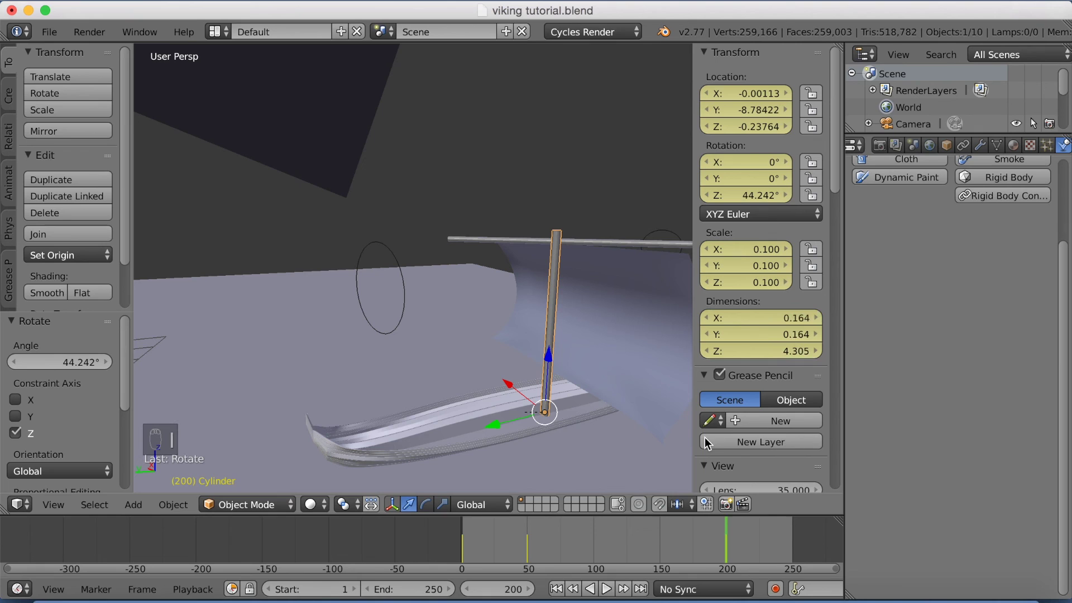
Step: Play the finished animation, orbiting to follow the moving boat, turning mast and billowing sail
middle_click(730, 534)
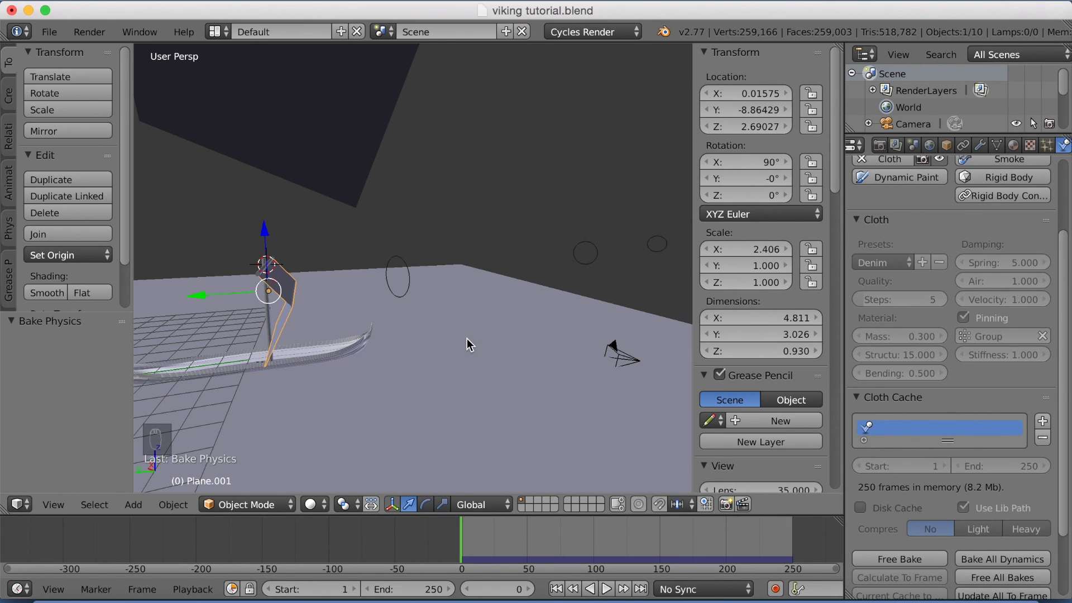
middle_click(502, 341)
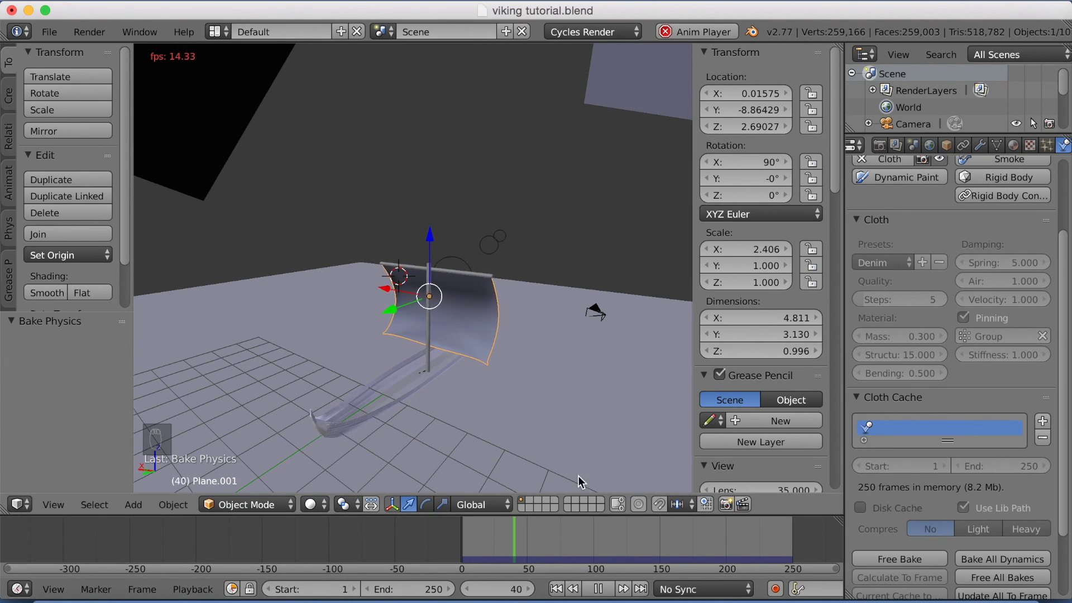
middle_click(545, 415)
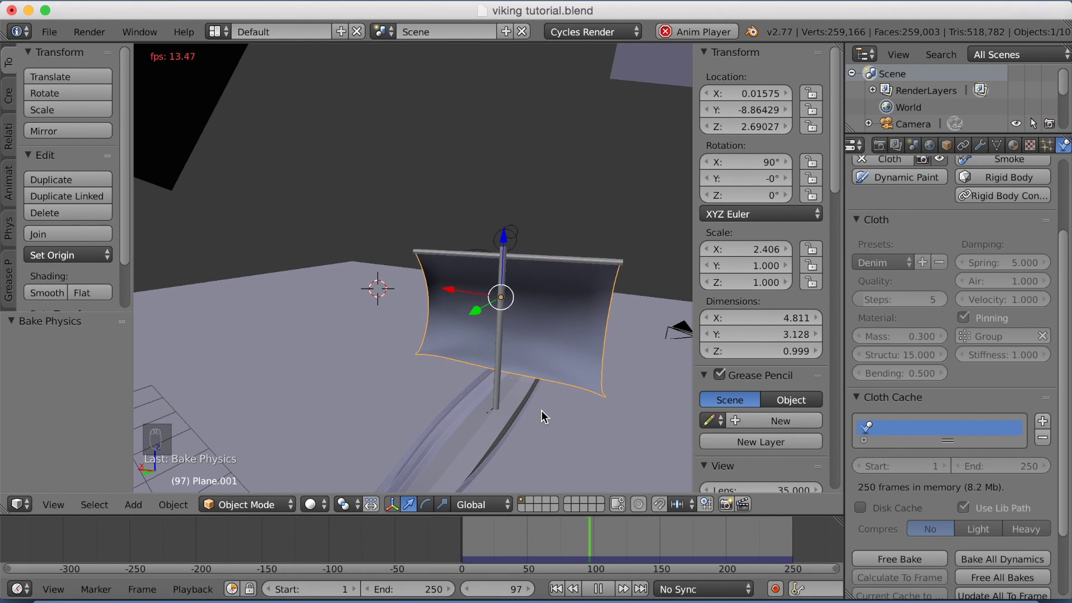
drag(546, 414, 599, 406)
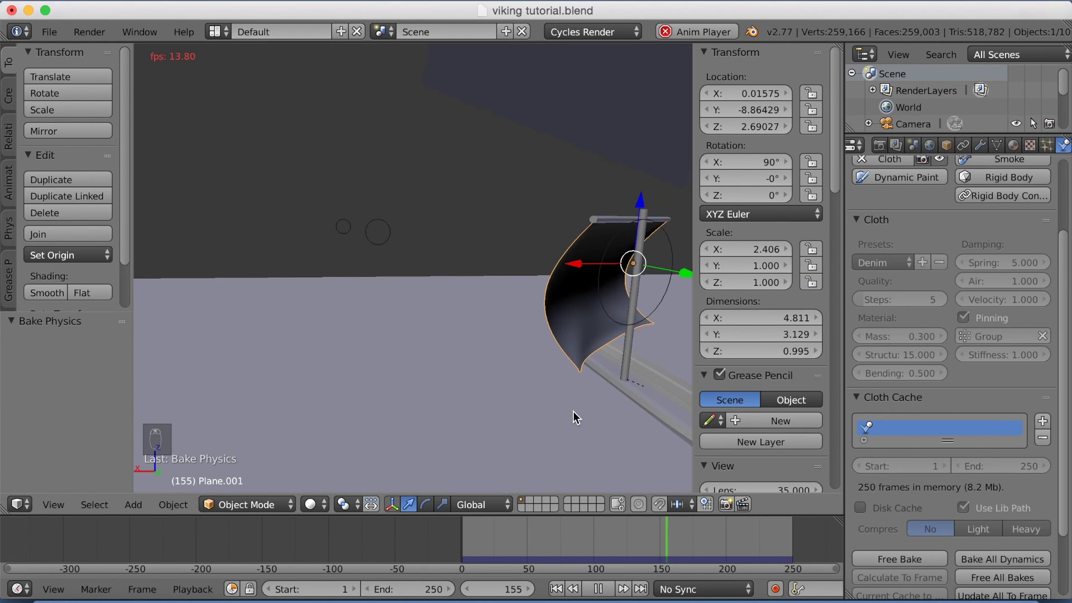